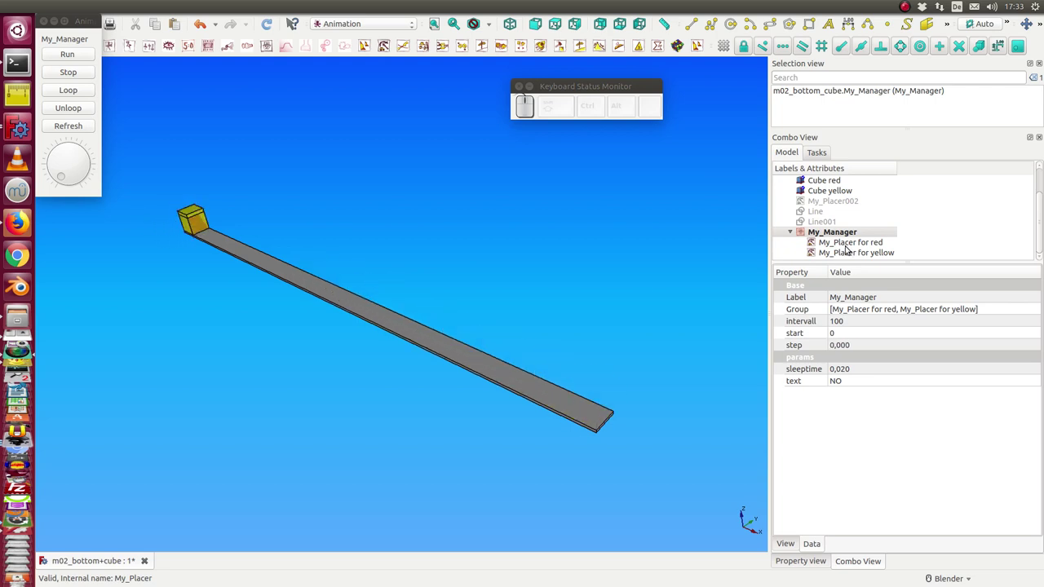
- Run My_Manager's two-cube animation, then close m02_bottom+cube discarding changes
{"action": "left_click", "coordinate": [974, 8]}
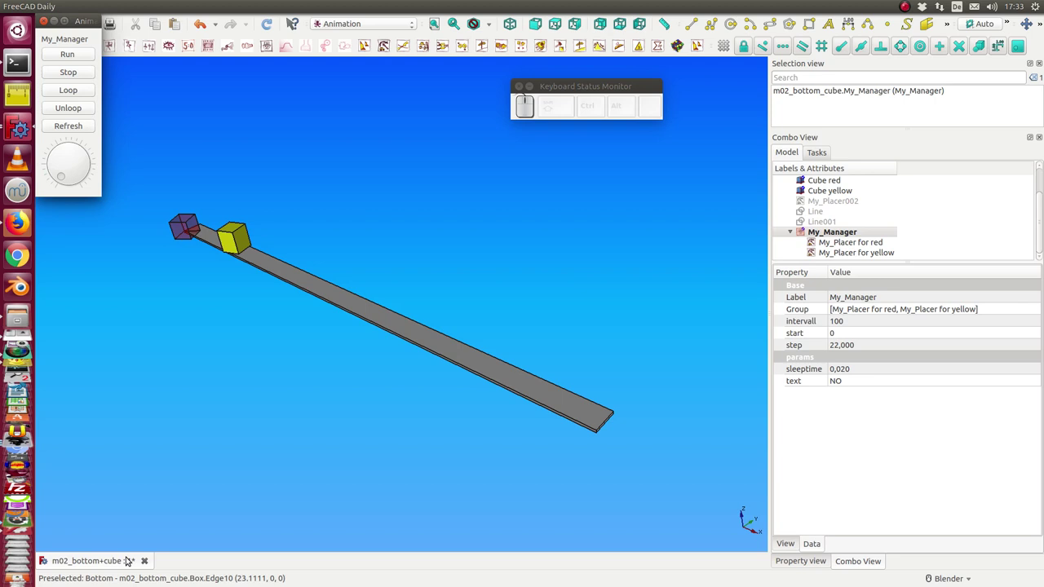
{"action": "left_click", "coordinate": [974, 7]}
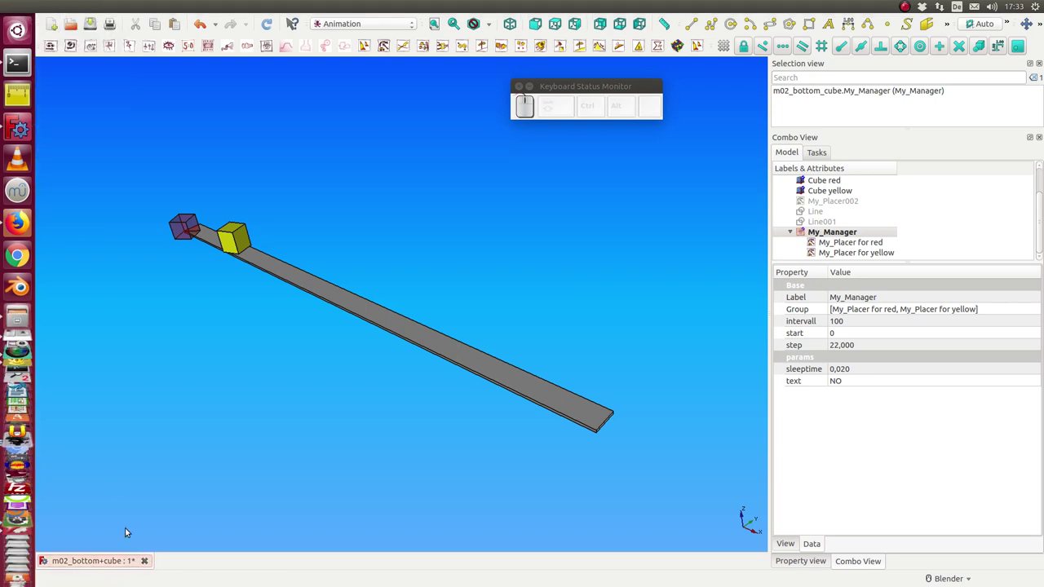
{"action": "left_click", "coordinate": [150, 560]}
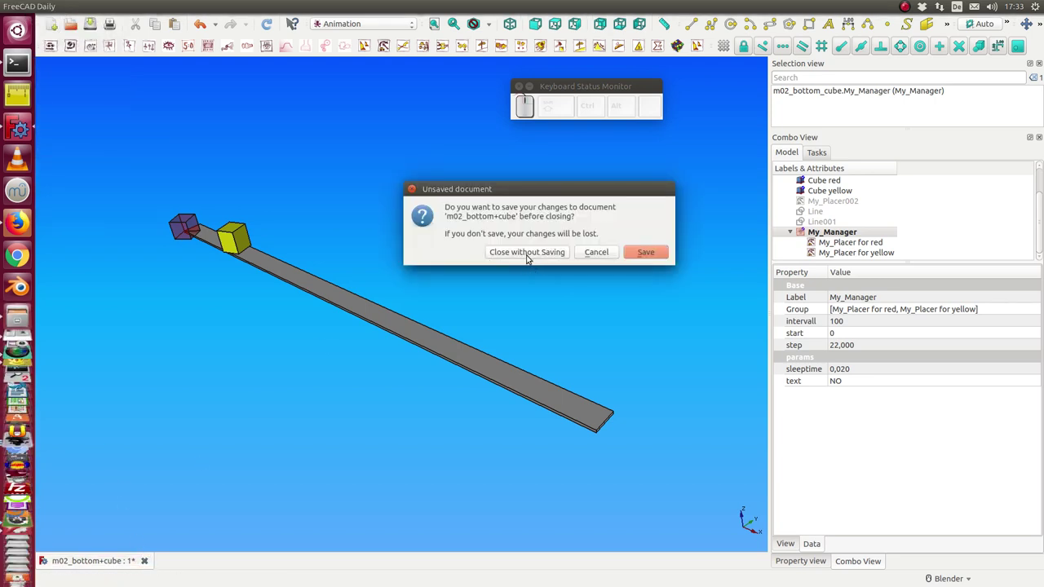
{"action": "left_click", "coordinate": [974, 7]}
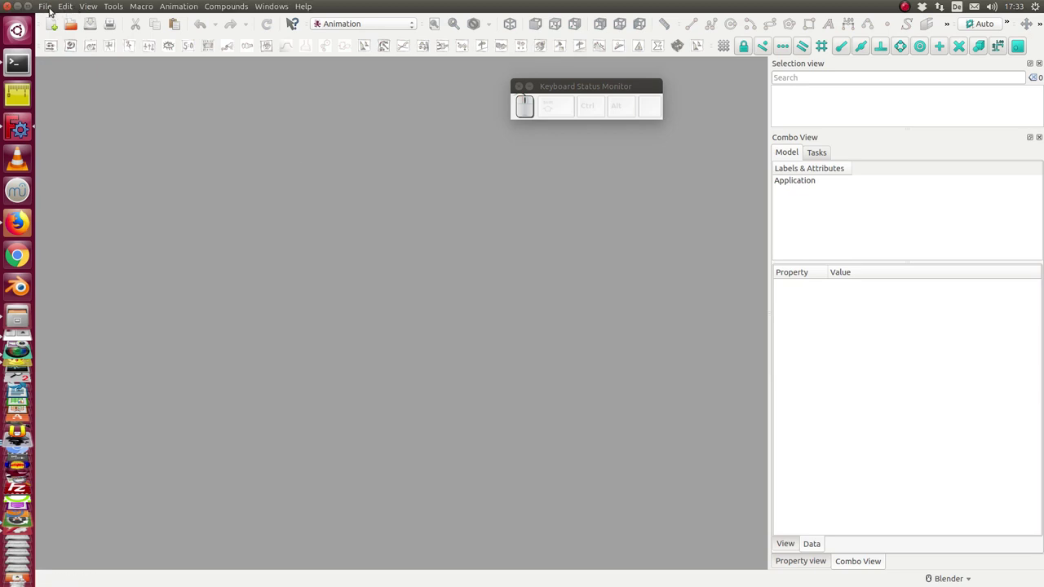
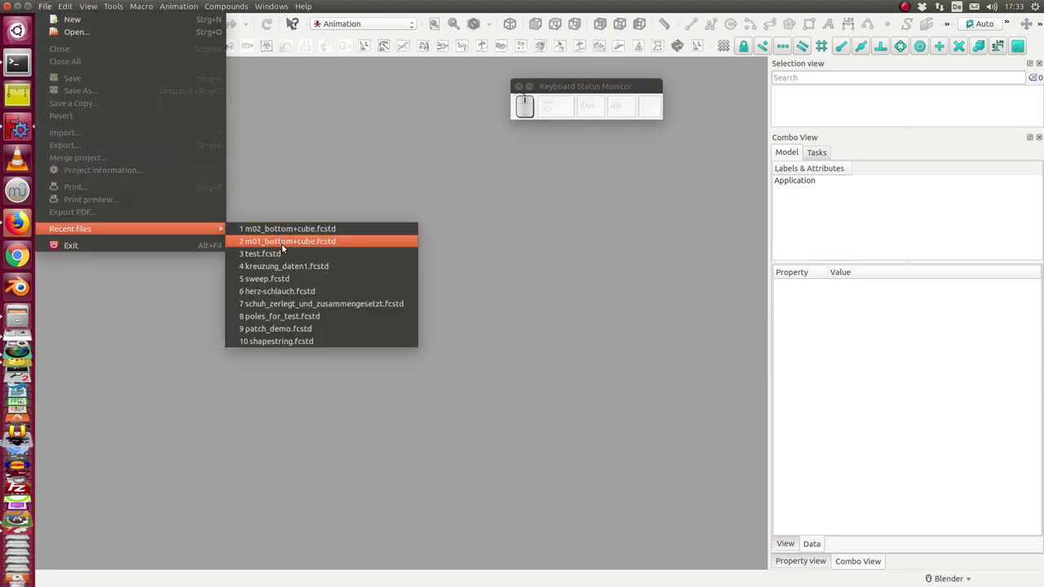
- Load m01_bottom+cube.fcstd from Recent files and hide Cube yellow
{"action": "left_click", "coordinate": [286, 246]}
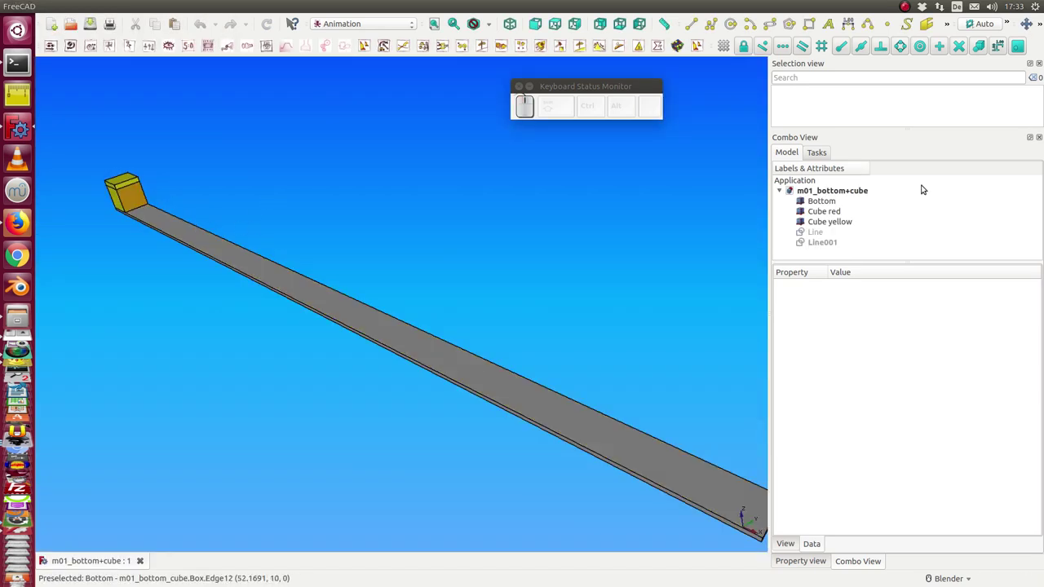
{"action": "left_click", "coordinate": [829, 221]}
{"action": "key", "text": "space"}
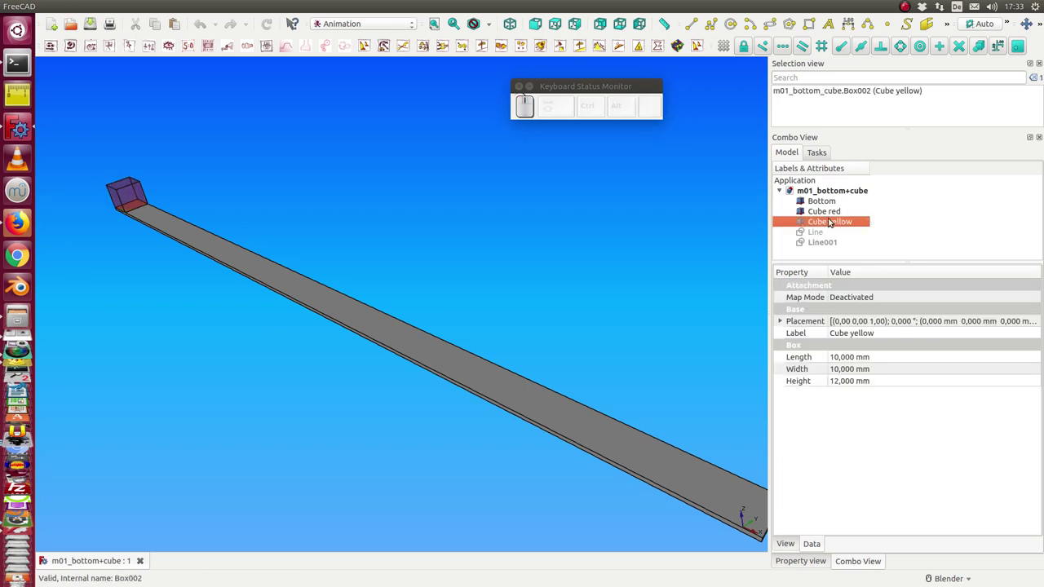
- Create My_Placer from the selected red cube and link its target property to Cube red
{"action": "left_click", "coordinate": [832, 213]}
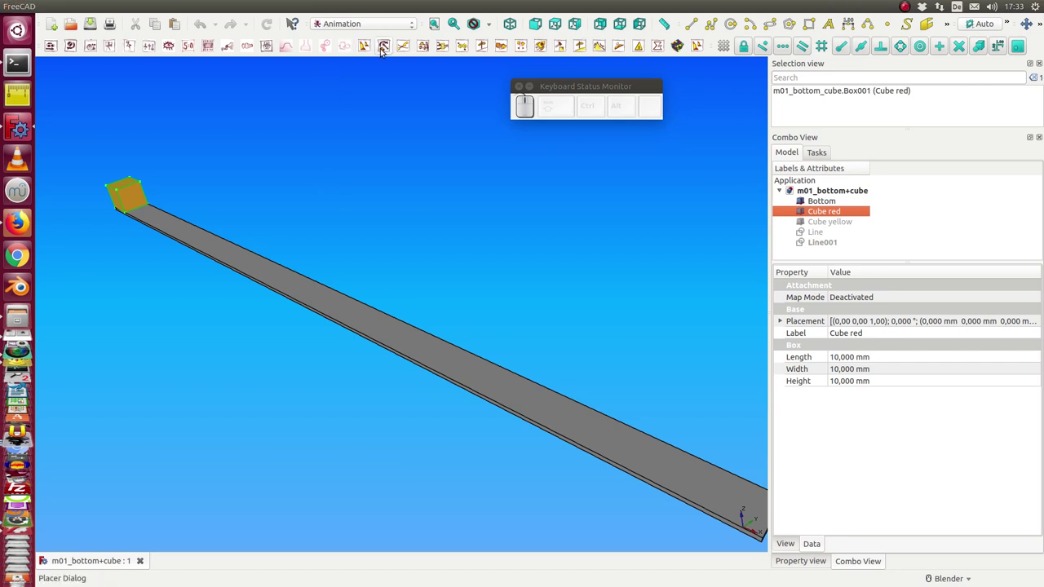
{"action": "left_click", "coordinate": [388, 51]}
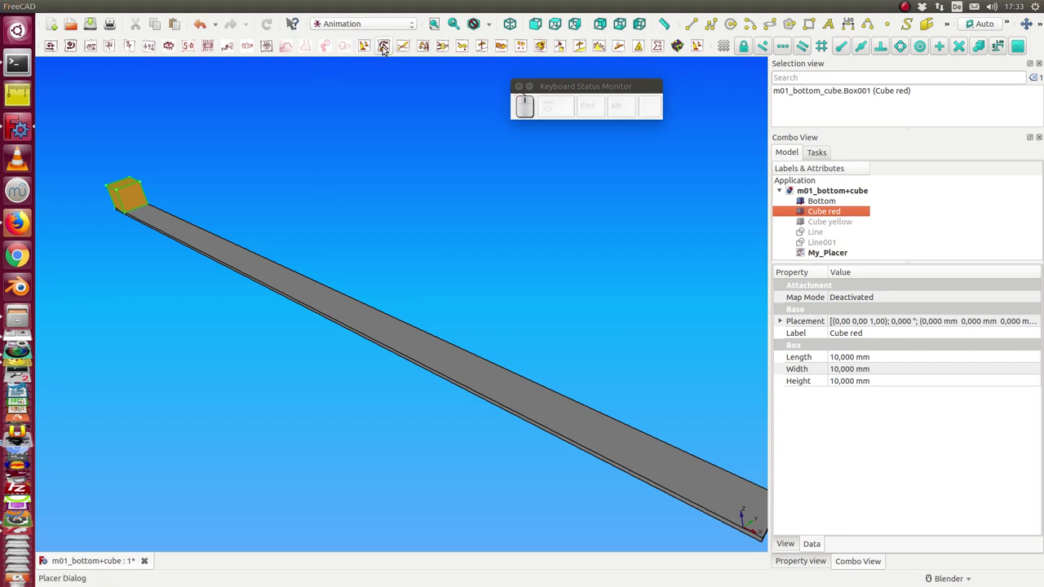
{"action": "left_click", "coordinate": [515, 117]}
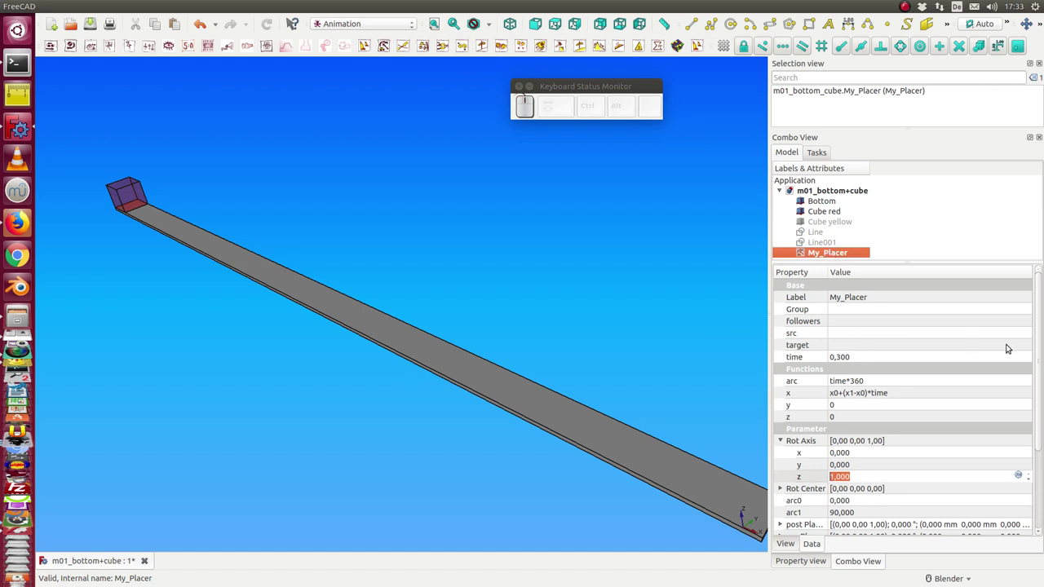
{"action": "left_click", "coordinate": [515, 117]}
{"action": "left_click", "coordinate": [515, 117]}
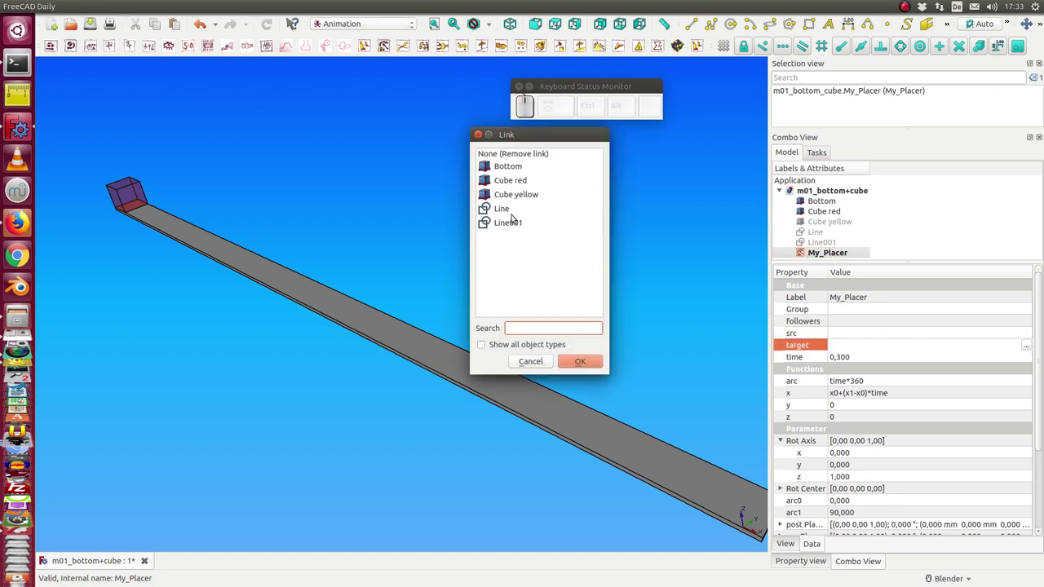
{"action": "left_click", "coordinate": [510, 184]}
{"action": "left_click", "coordinate": [587, 361]}
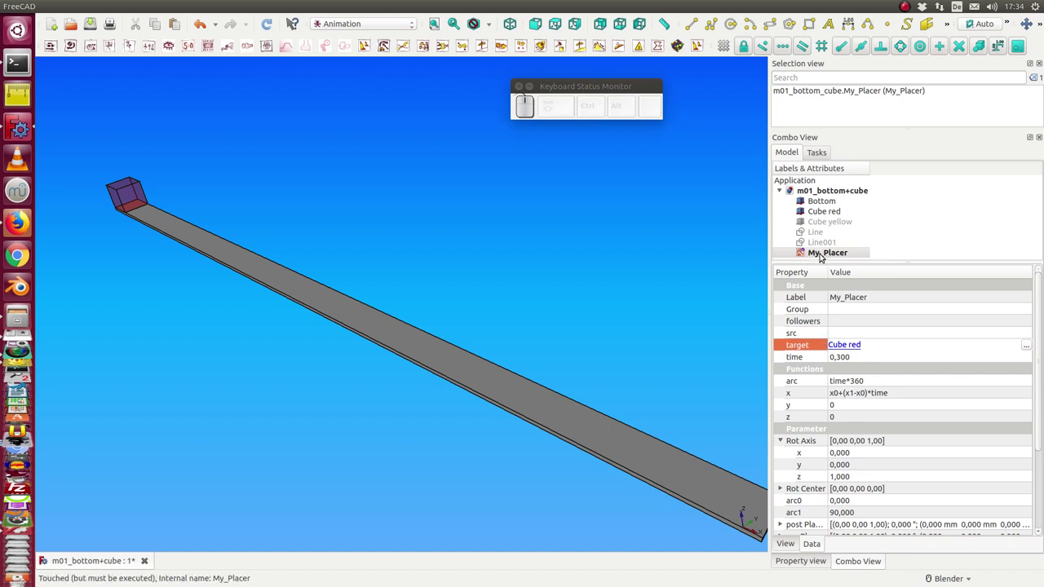
- Bring up My_Placer's control dialog and scrub its time dial to preview the cube sliding and spinning
{"action": "left_click", "coordinate": [824, 253]}
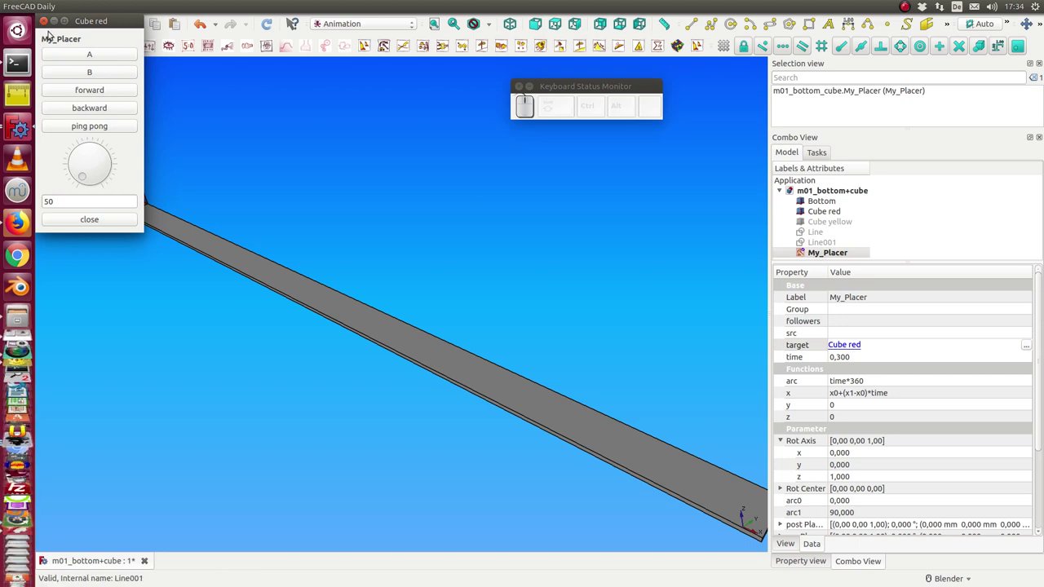
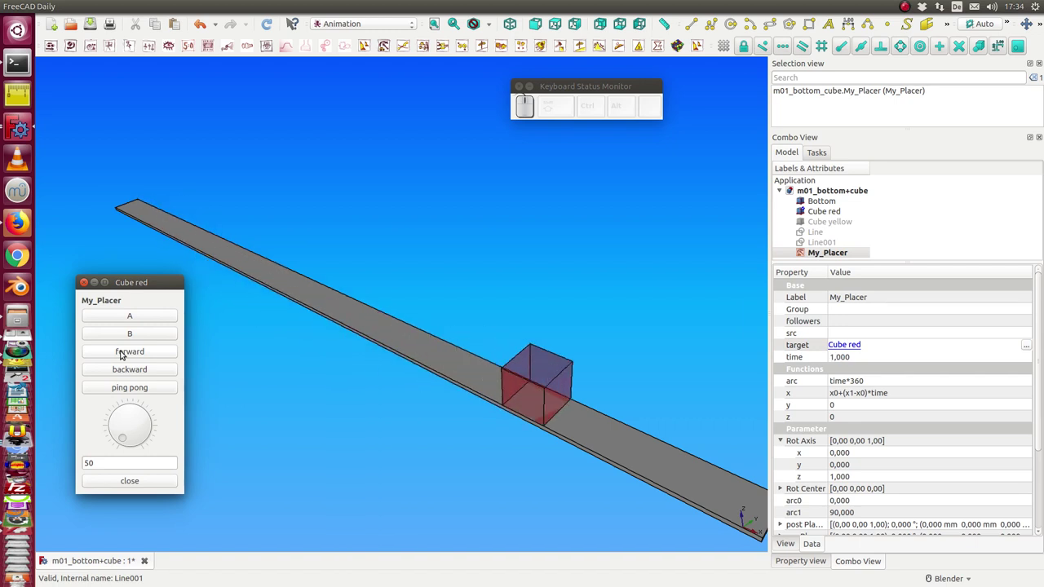
{"action": "left_click", "coordinate": [117, 370]}
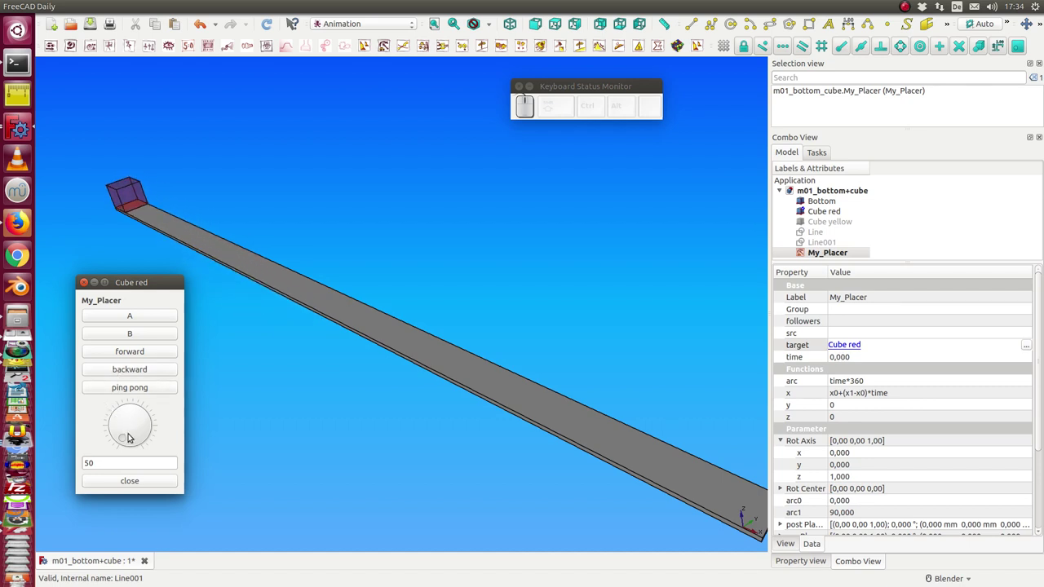
{"action": "left_click_drag", "start_coordinate": [127, 437], "coordinate": [98, 440]}
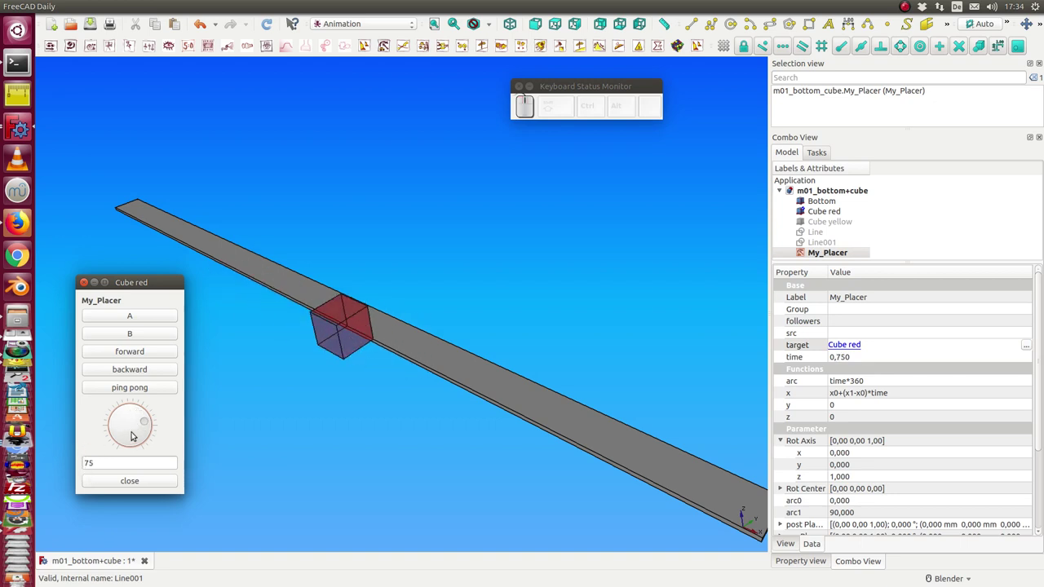
{"action": "left_click_drag", "start_coordinate": [145, 422], "coordinate": [115, 394]}
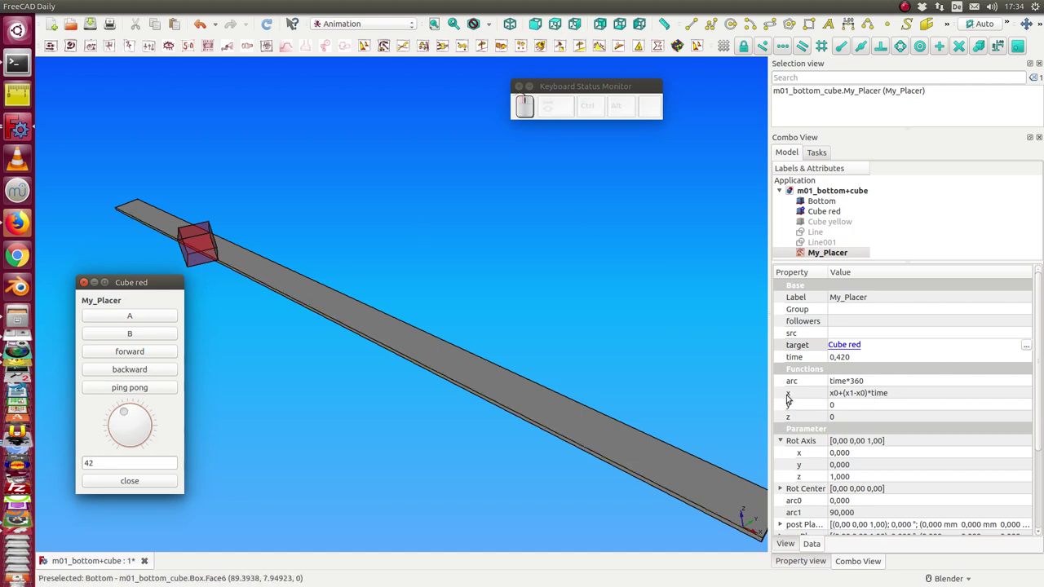
- Replace the x function x0+(x1-x0)*time with the fixed value 50 and check with the dial
{"action": "left_click", "coordinate": [911, 393]}
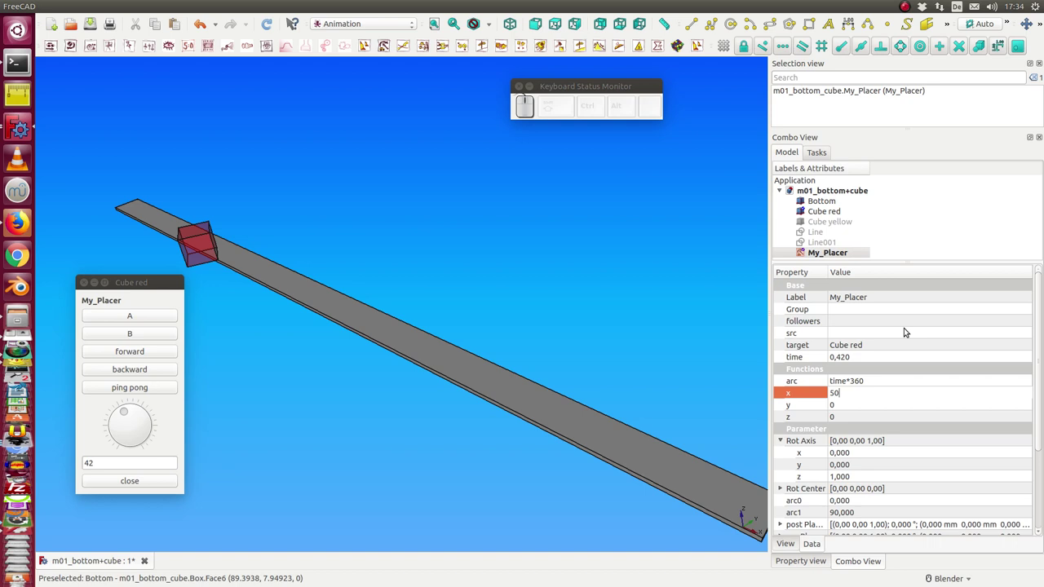
{"action": "key", "text": "Return"}
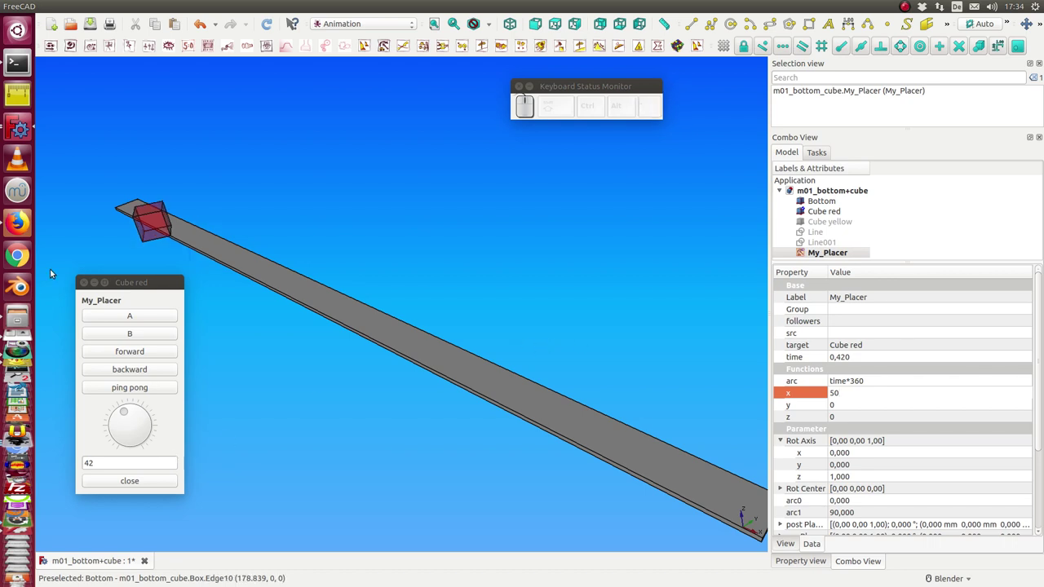
{"action": "left_click", "coordinate": [117, 358]}
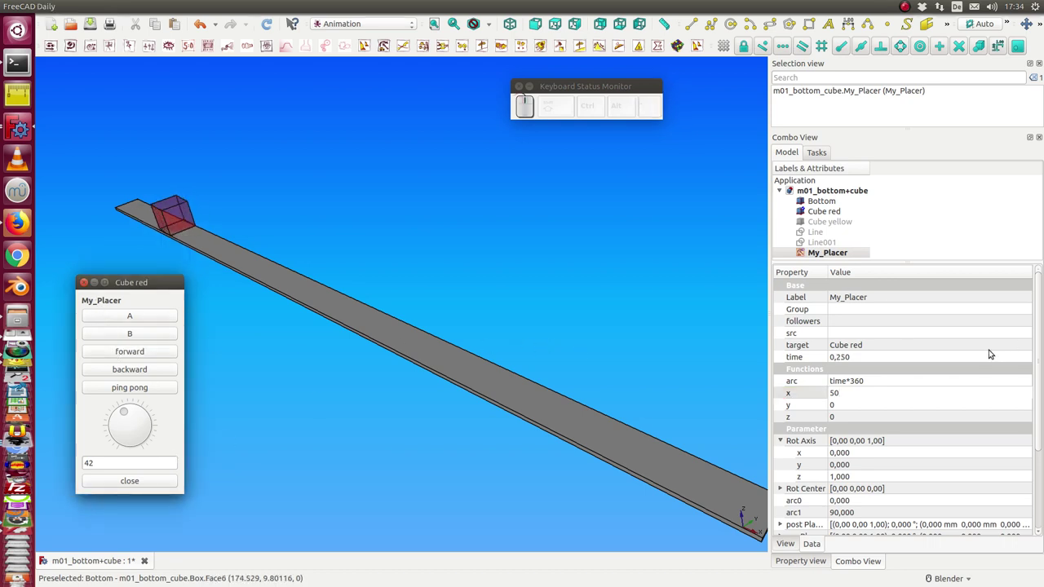
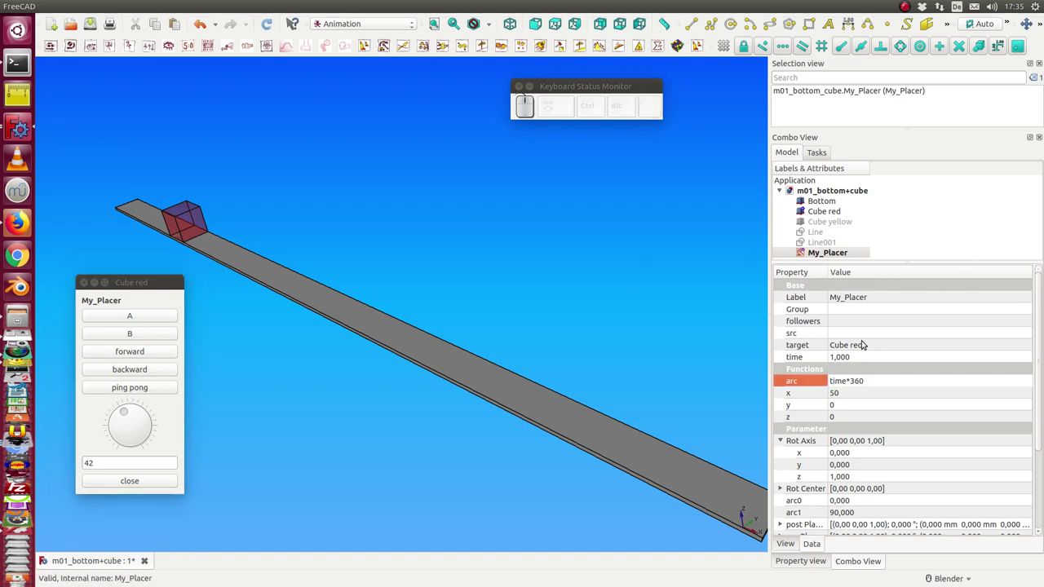
- Change My_Placer's x function to 0 so the red cube sits at the bar's start
{"action": "left_click", "coordinate": [850, 389]}
{"action": "key", "text": "BackSpace"}
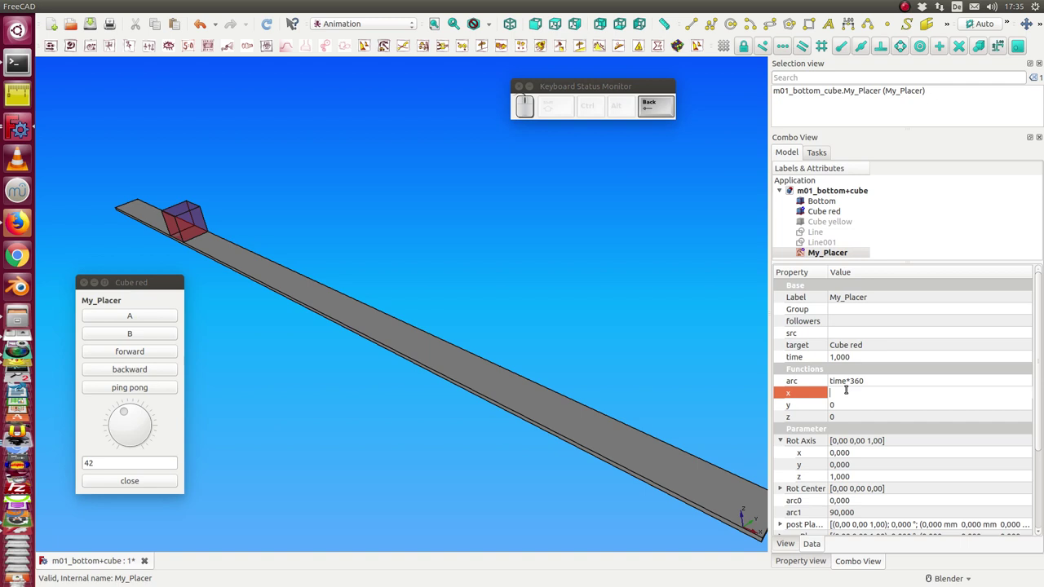
{"action": "key", "text": "0"}
{"action": "key", "text": "Return"}
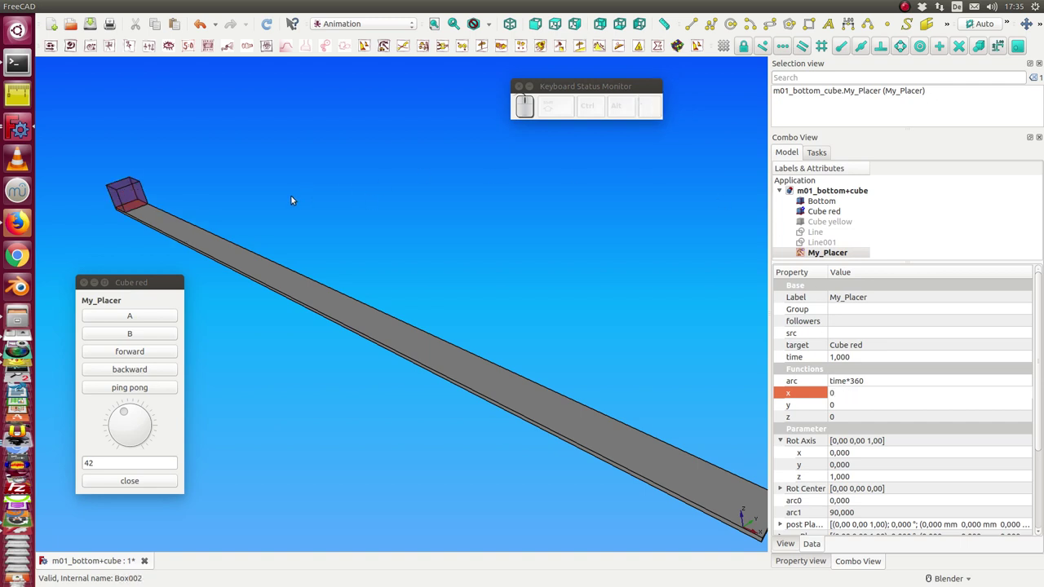
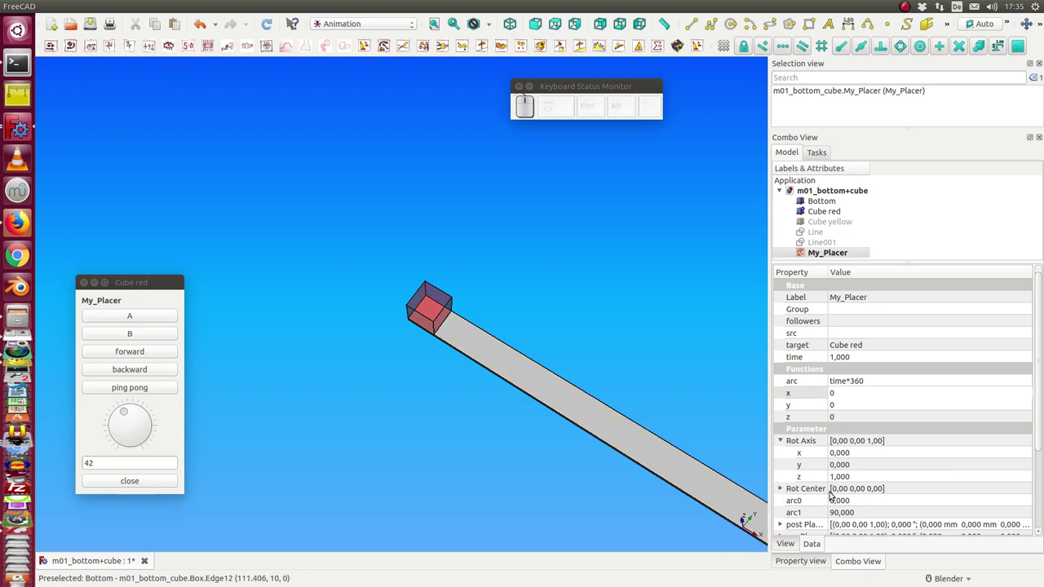
- Set Rot Center x=5 and y=5, preview the in-place spin and zoom onto the red cube
{"action": "left_click", "coordinate": [782, 488]}
{"action": "scroll", "scroll_direction": "down", "scroll_amount": 3}
{"action": "left_click", "coordinate": [853, 423]}
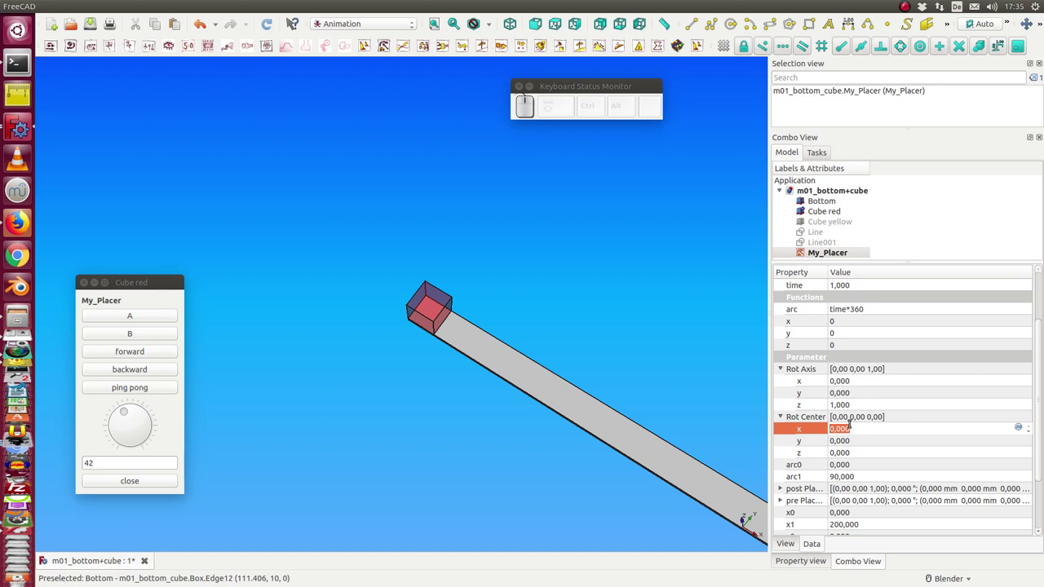
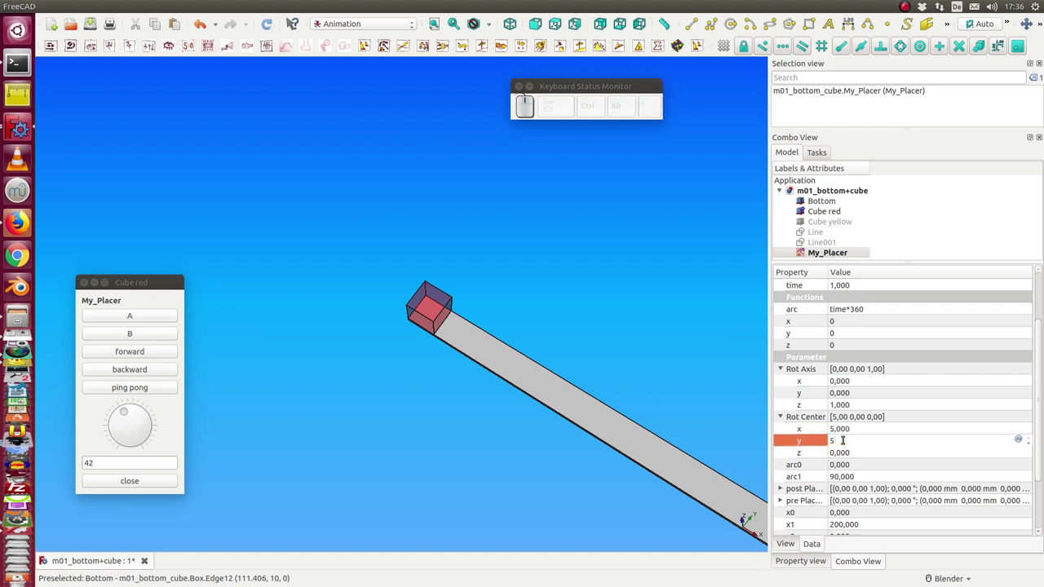
{"action": "key", "text": "Return"}
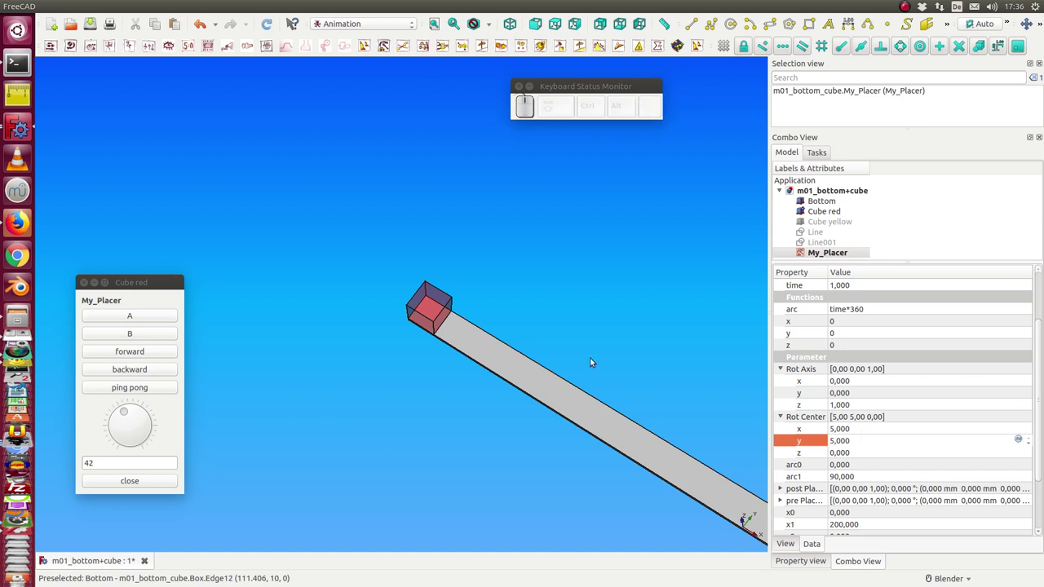
{"action": "left_click_drag", "start_coordinate": [128, 411], "coordinate": [676, 256]}
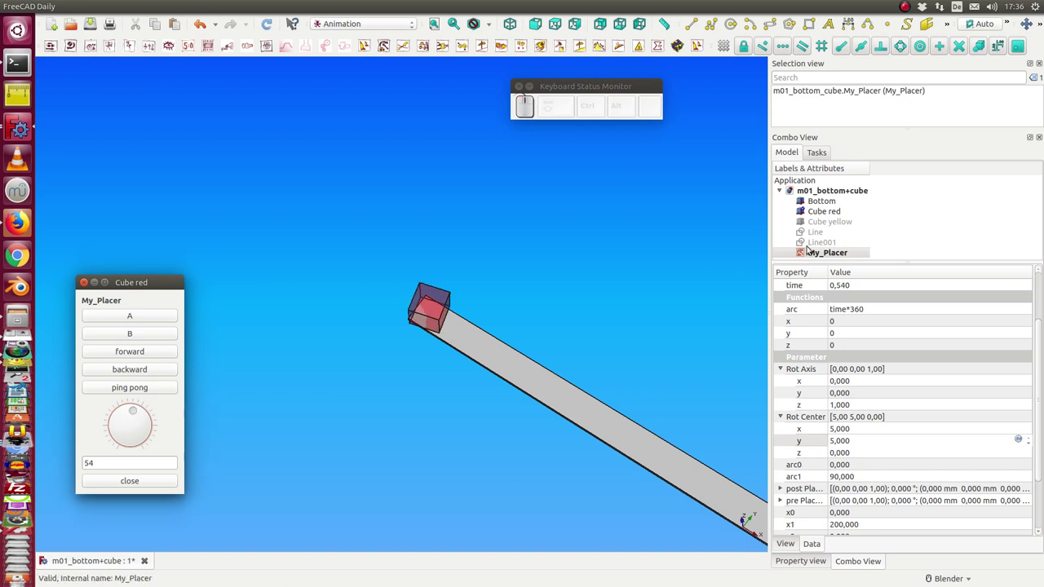
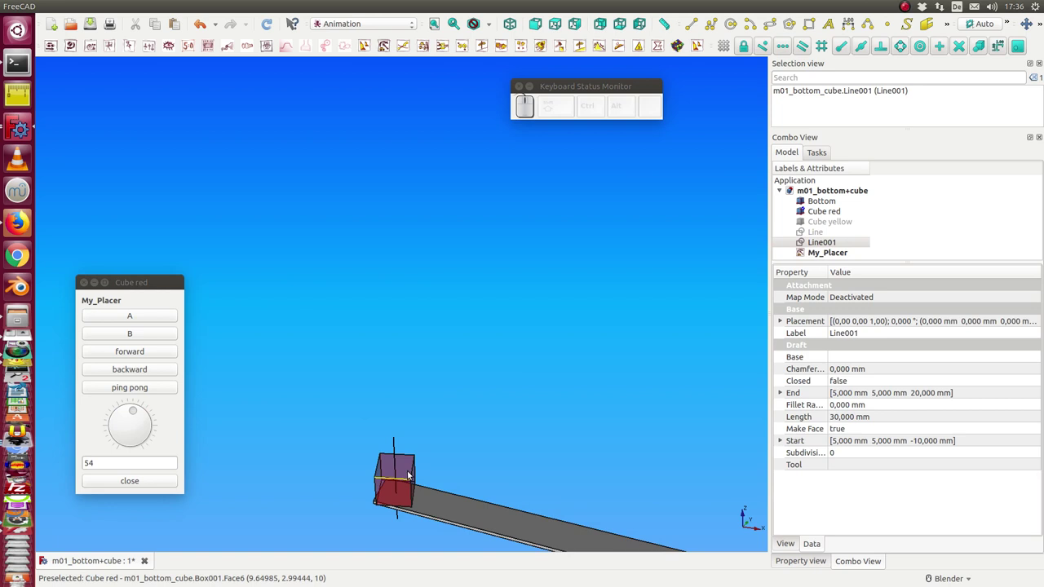
{"action": "middle_click", "coordinate": [416, 457]}
{"action": "scroll", "scroll_direction": "up", "scroll_amount": 3}
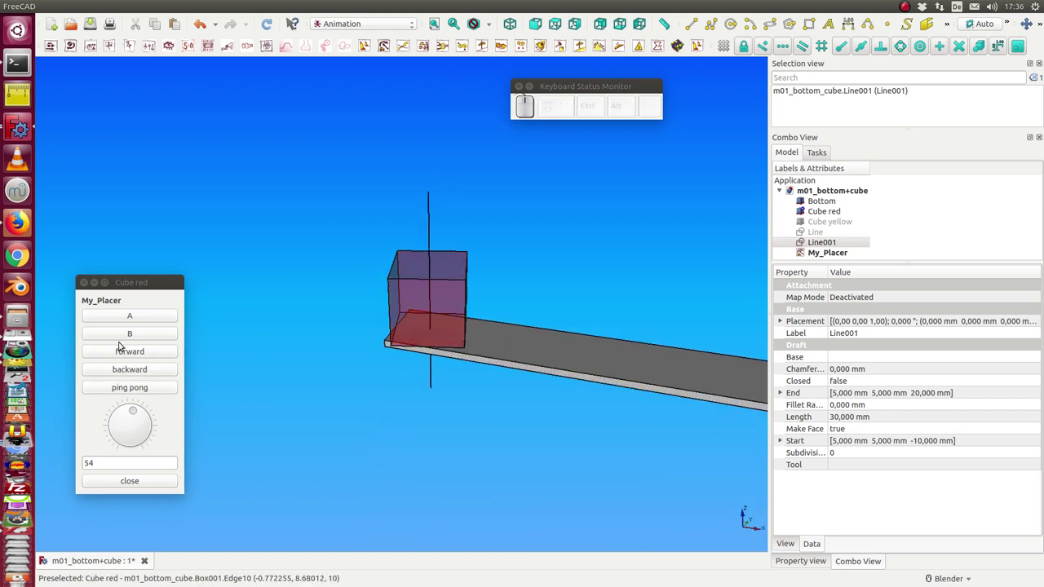
- Enter 100*time as My_Placer's x function so the cube advances along the bar
{"action": "left_click", "coordinate": [125, 355]}
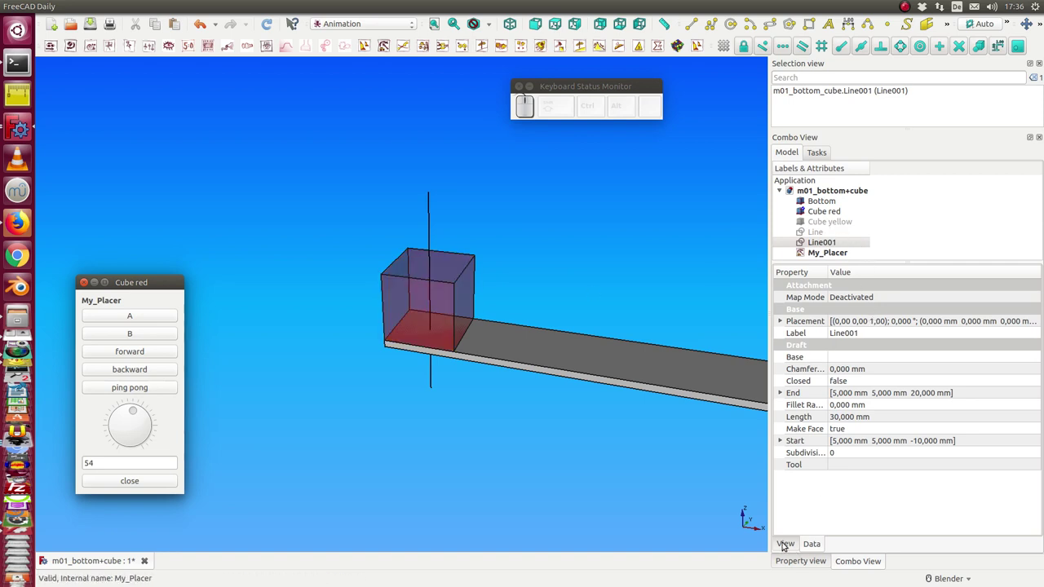
{"action": "left_click", "coordinate": [823, 255]}
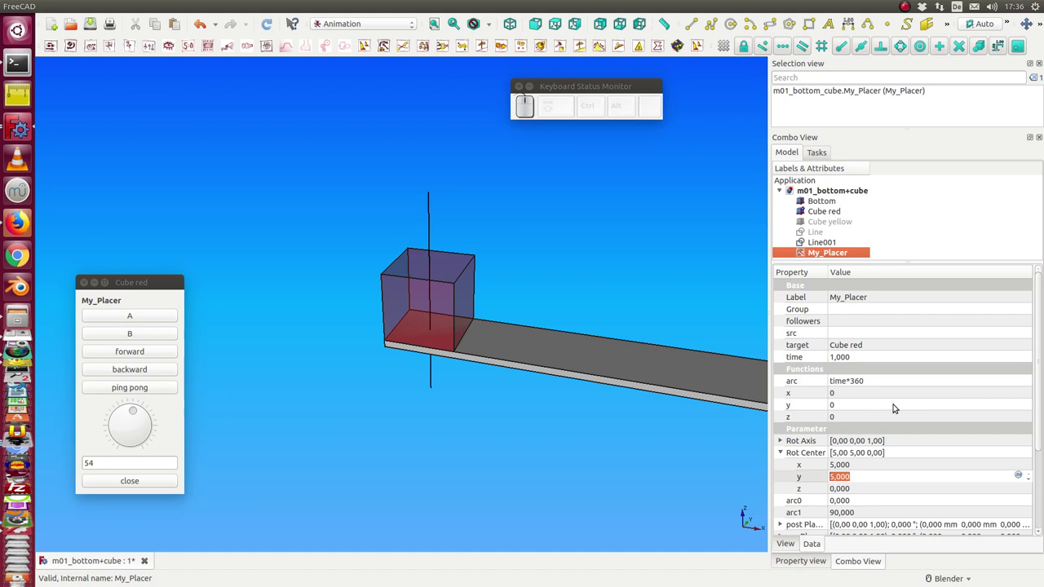
{"action": "left_click", "coordinate": [860, 393]}
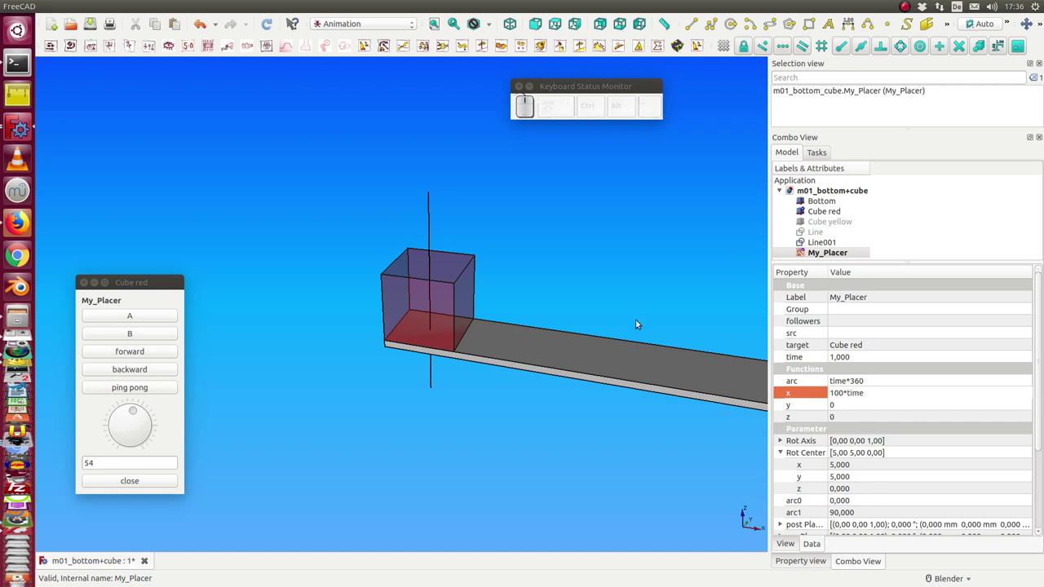
{"action": "scroll", "scroll_direction": "down", "scroll_amount": 3}
- Play the animation forward twice, carrying the spinning red cube along the bar
{"action": "scroll", "scroll_direction": "down", "scroll_amount": 3}
{"action": "left_click", "coordinate": [132, 351]}
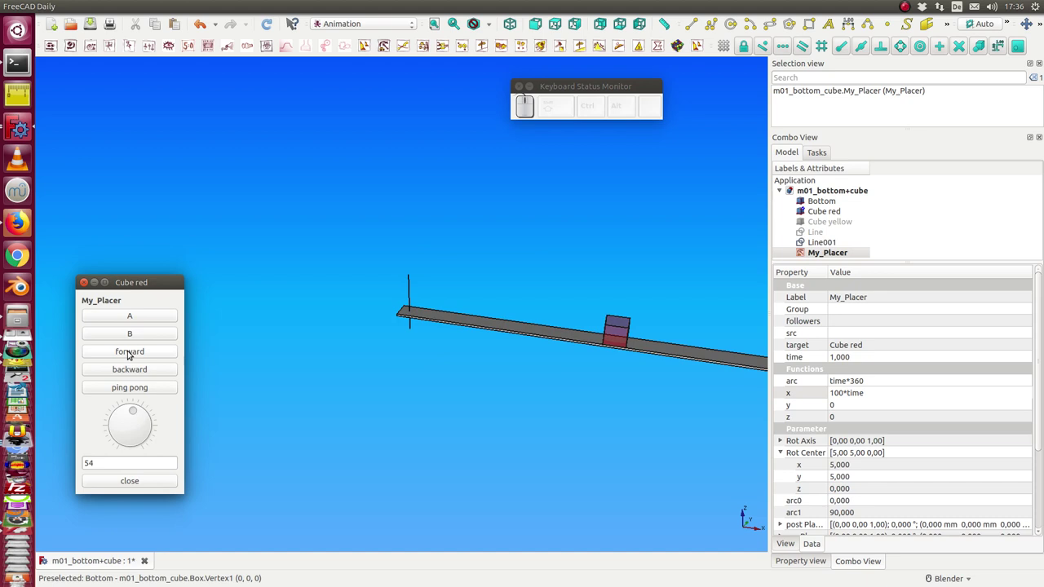
{"action": "left_click", "coordinate": [131, 350]}
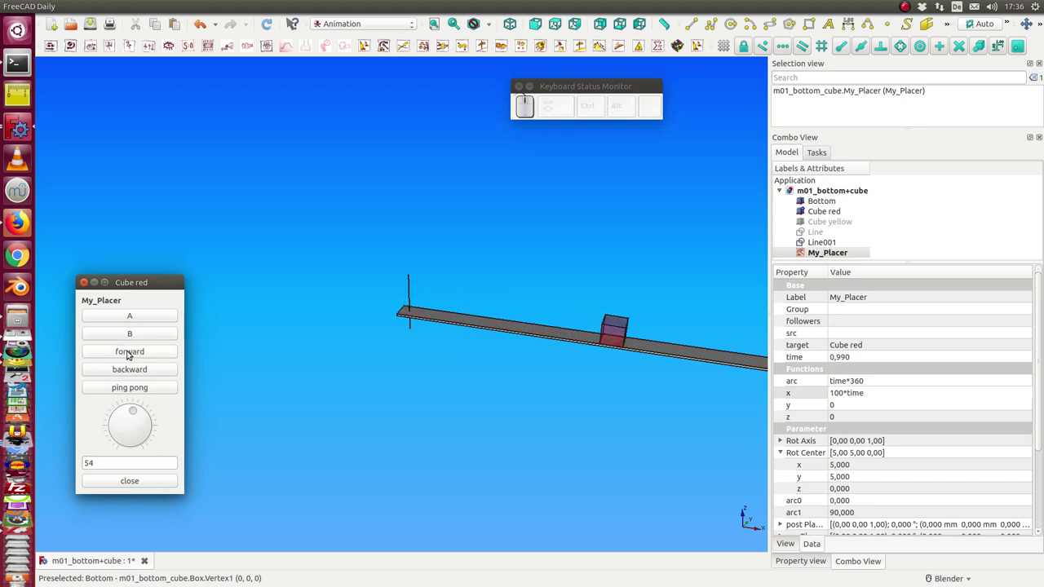
- Set the z function to 100*(0.5-time)**2 and play to test the jump
{"action": "left_click", "coordinate": [857, 424]}
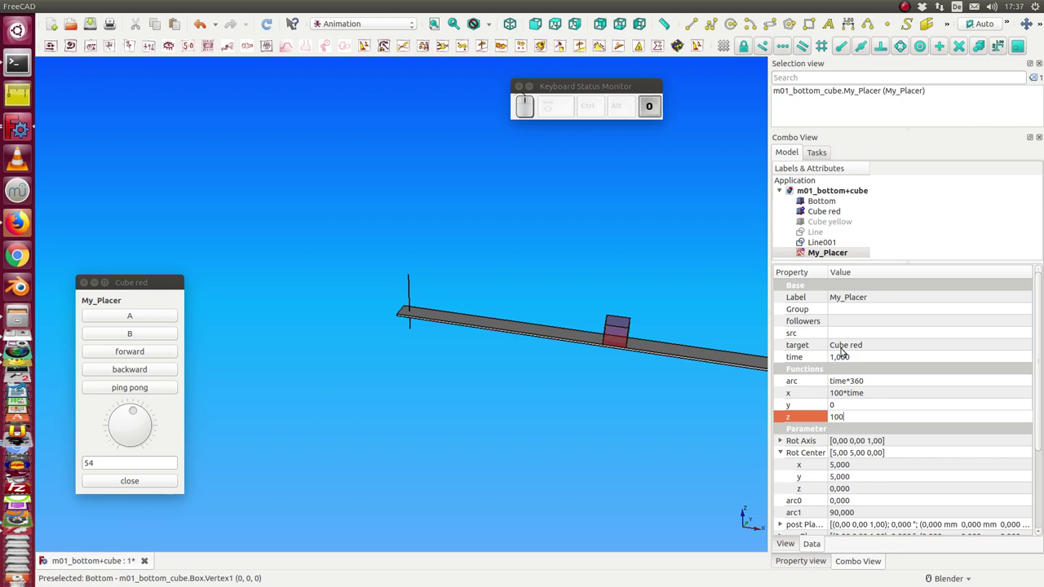
{"action": "key", "text": "shift+8"}
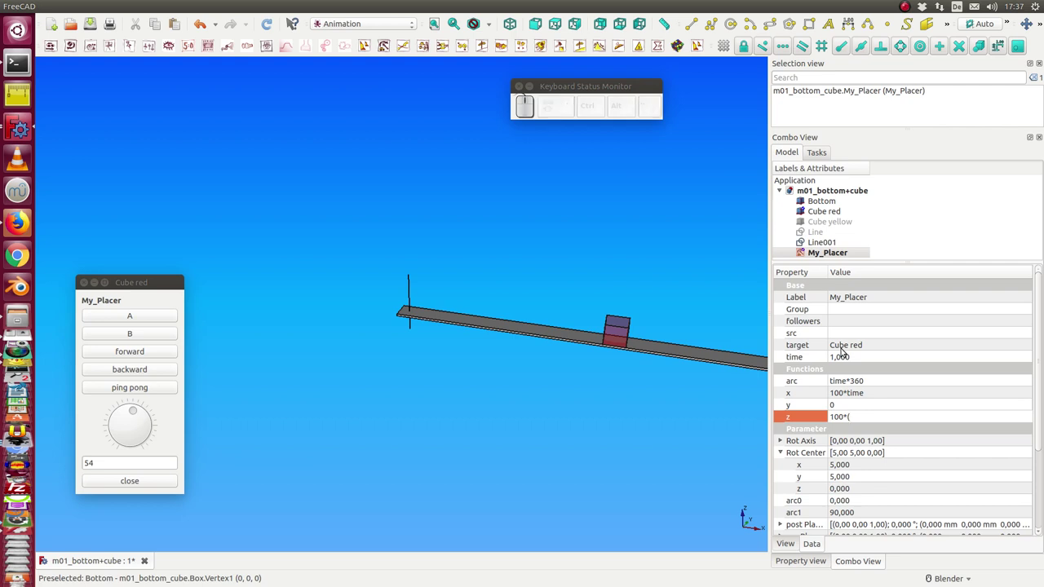
{"action": "key", "text": "0"}
{"action": "key", "text": "."}
{"action": "key", "text": "5"}
{"action": "key", "text": "-"}
{"action": "key", "text": "shift+9"}
{"action": "key", "text": "2"}
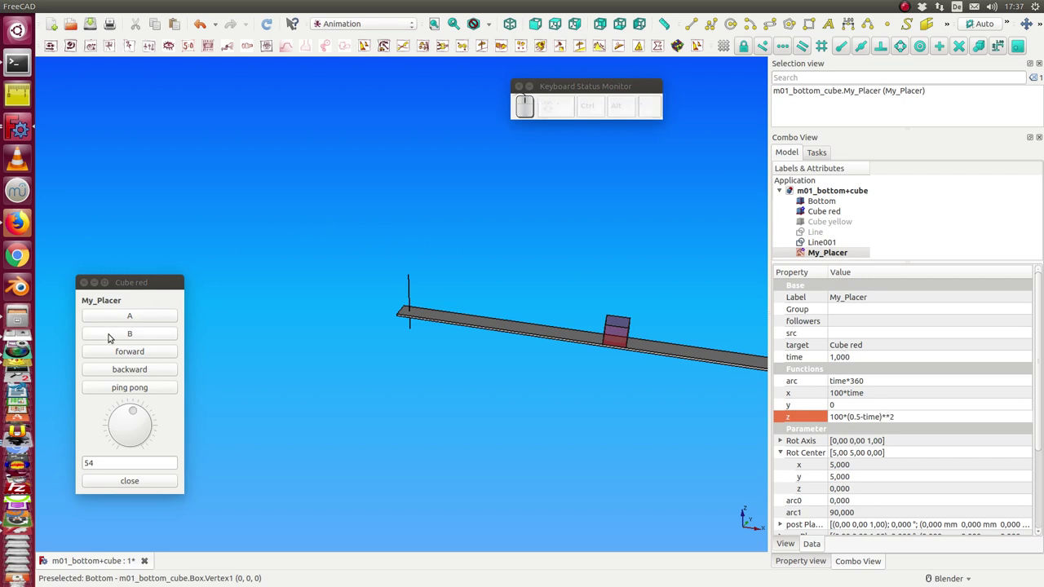
{"action": "left_click", "coordinate": [128, 355]}
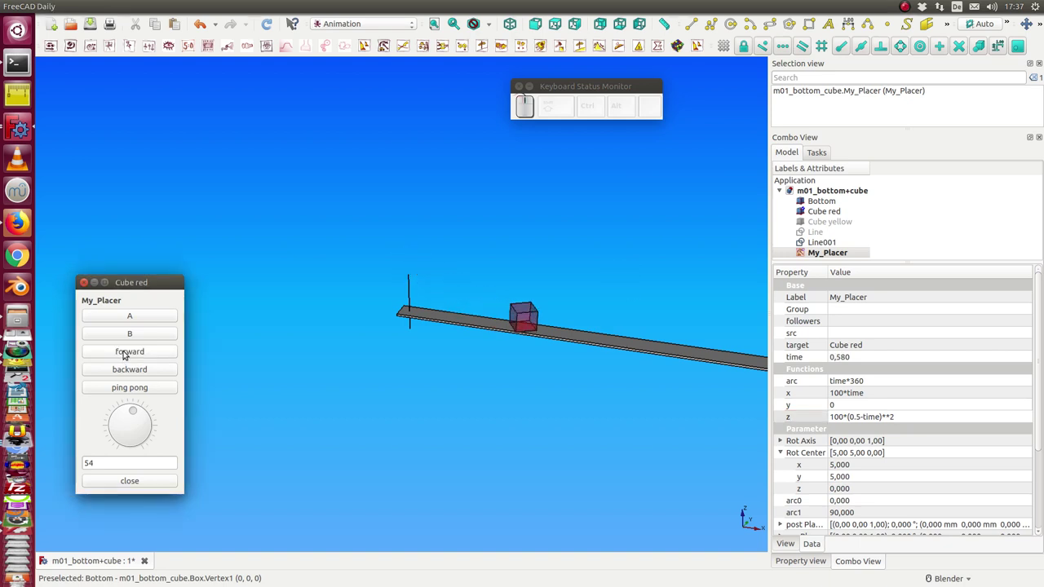
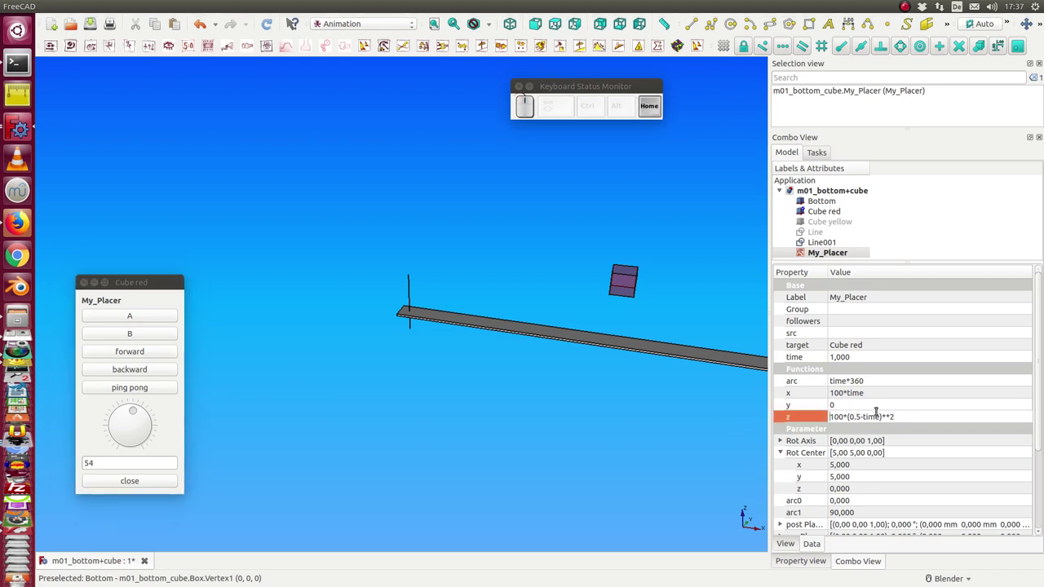
- Revise the z function to 200-100*(0.5-time)**2 to raise the jump arc
{"action": "key", "text": "2"}
{"action": "key", "text": "9"}
{"action": "key", "text": "BackSpace"}
{"action": "key", "text": "0"}
{"action": "key", "text": "-"}
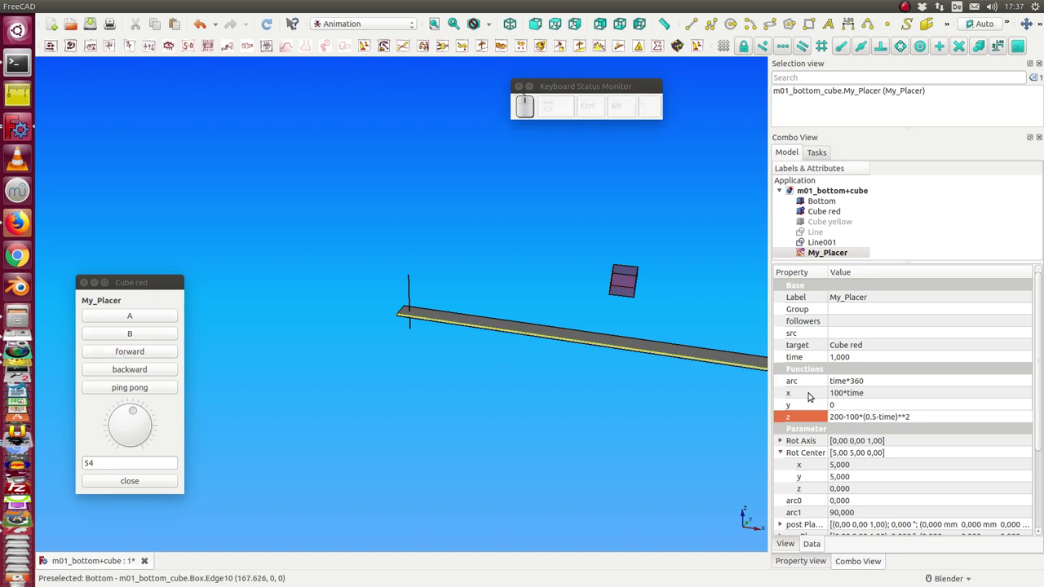
- Set My_Placer's z function to 25-100*(0.5-time)**2 and replay the red cube's jump
{"action": "left_click", "coordinate": [845, 404]}
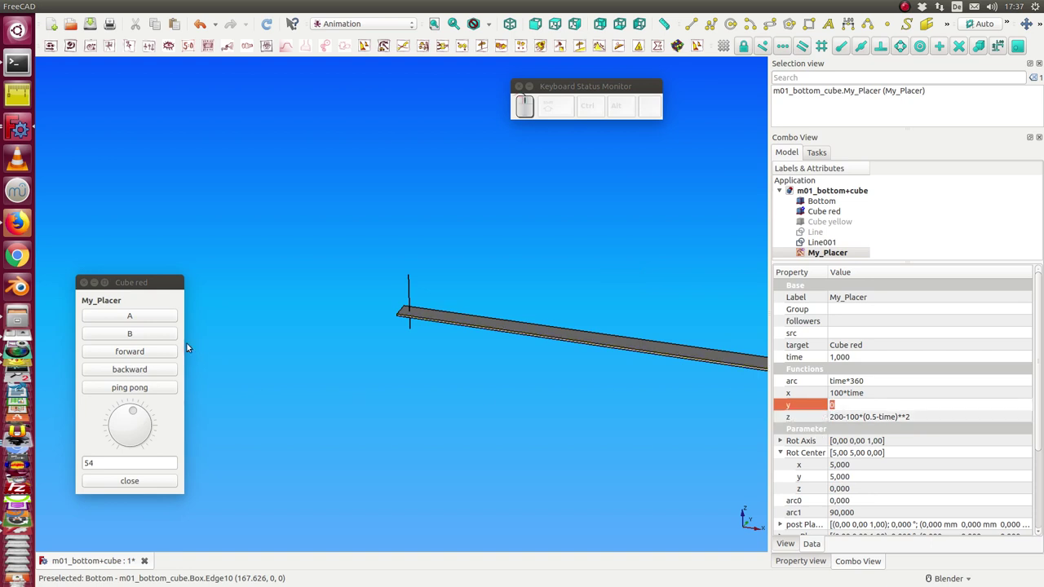
{"action": "left_click", "coordinate": [130, 350]}
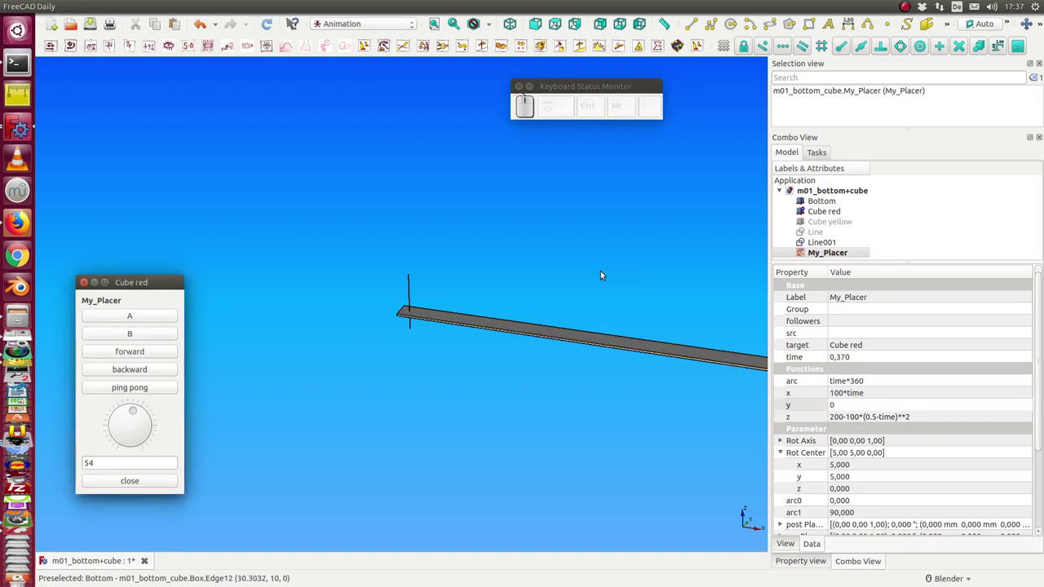
{"action": "scroll", "scroll_direction": "down", "scroll_amount": 3}
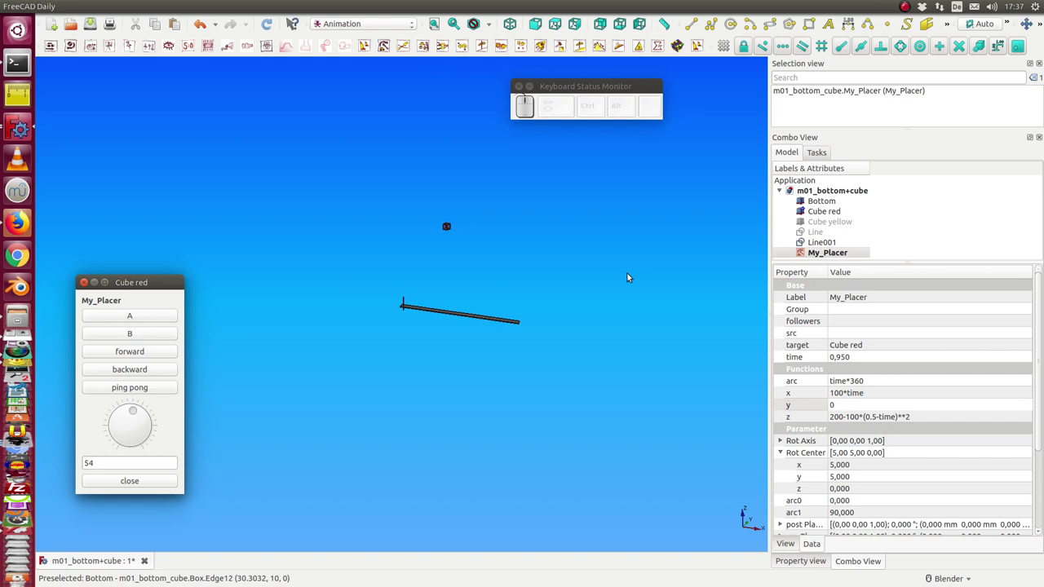
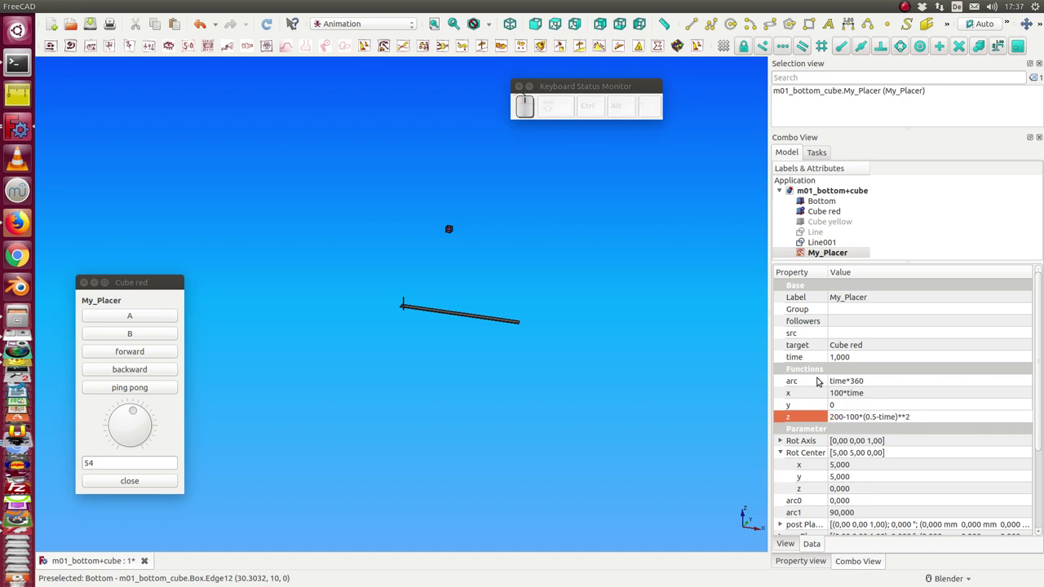
{"action": "key", "text": "2"}
{"action": "key", "text": "5"}
{"action": "key", "text": "Delete"}
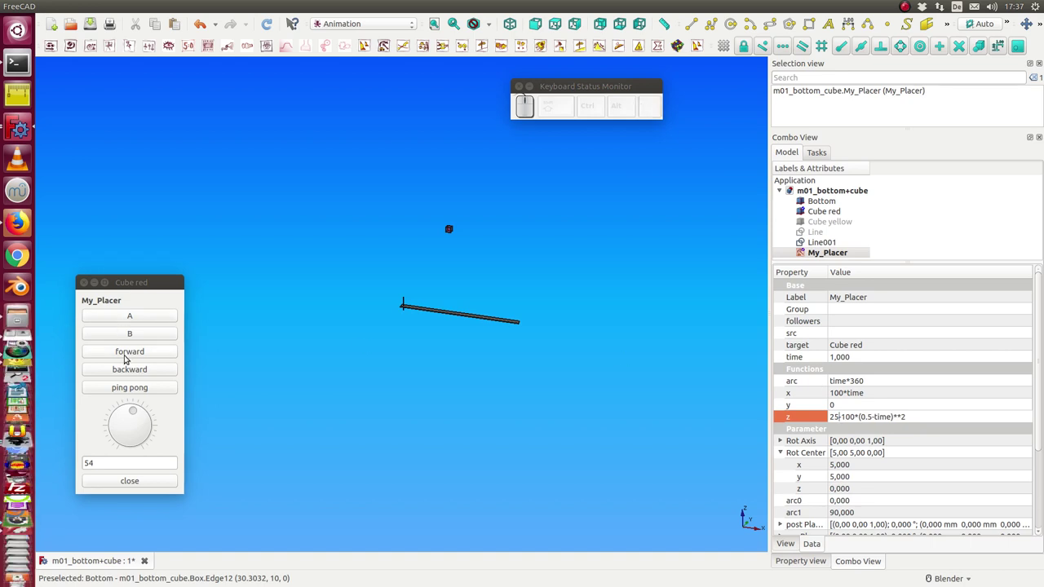
{"action": "left_click", "coordinate": [128, 357]}
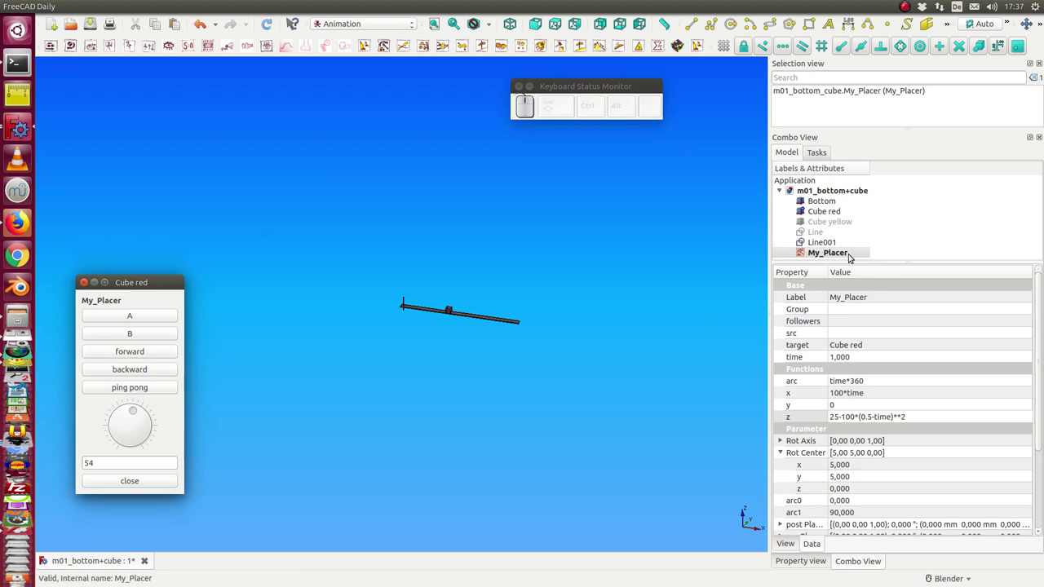
{"action": "scroll", "scroll_direction": "up", "scroll_amount": 3}
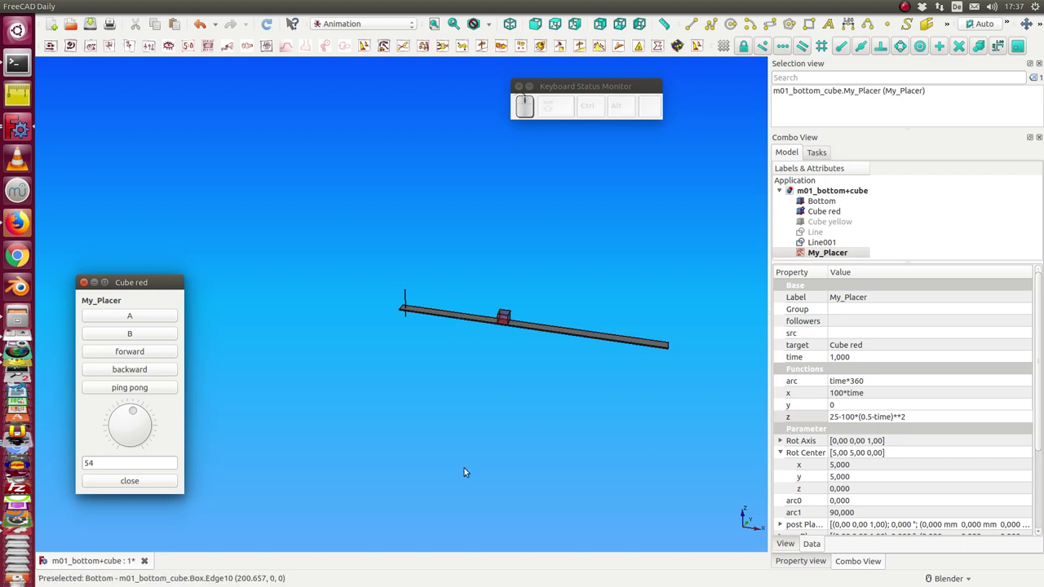
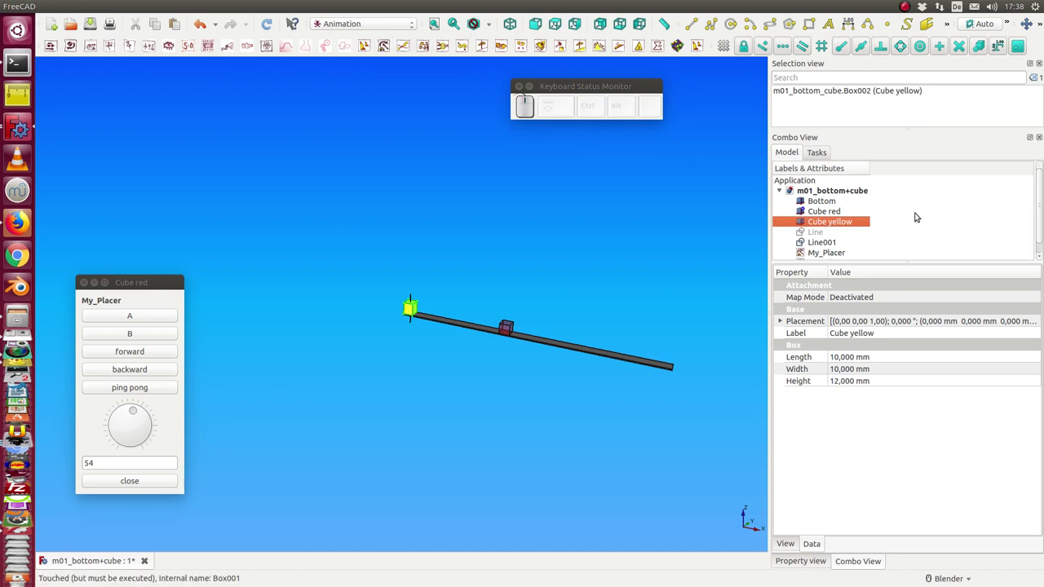
- Create My_Placer001 and set its target to Cube yellow through the link dialog
{"action": "scroll", "scroll_direction": "down", "scroll_amount": 3}
{"action": "left_click", "coordinate": [821, 254]}
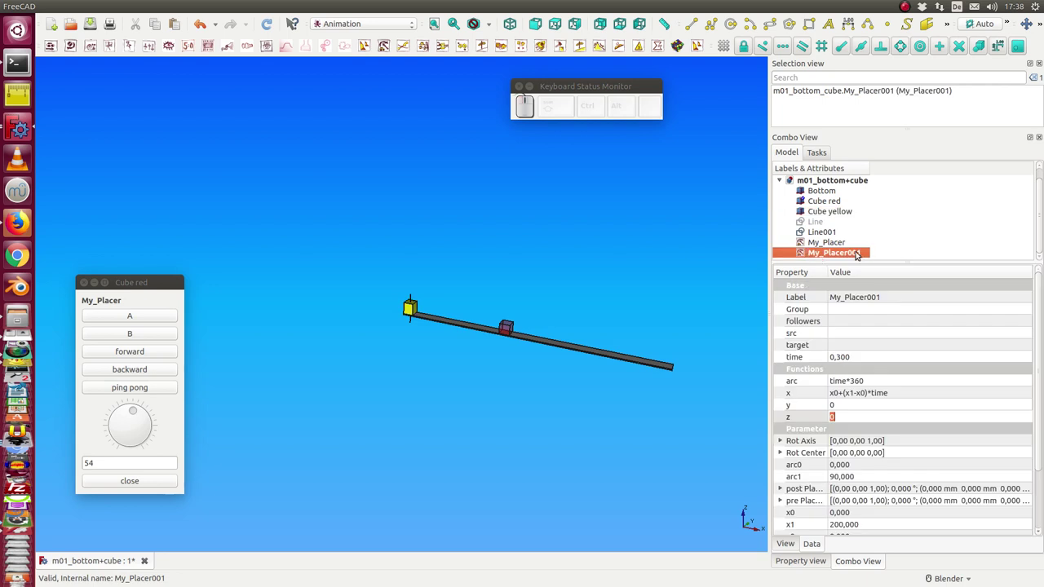
{"action": "left_click", "coordinate": [1021, 343]}
{"action": "left_click", "coordinate": [1028, 344]}
{"action": "left_click", "coordinate": [515, 192]}
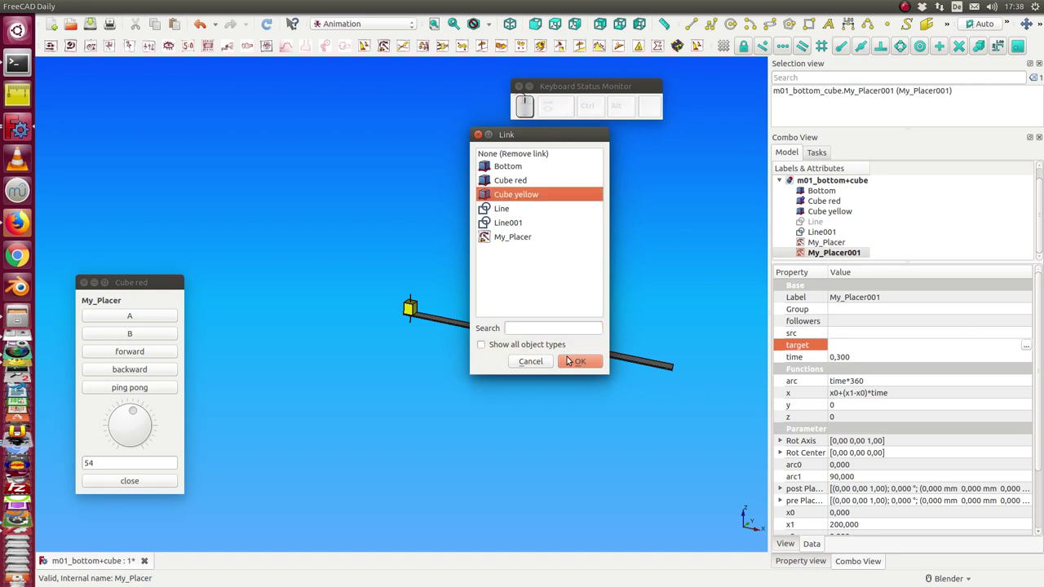
{"action": "left_click", "coordinate": [577, 362]}
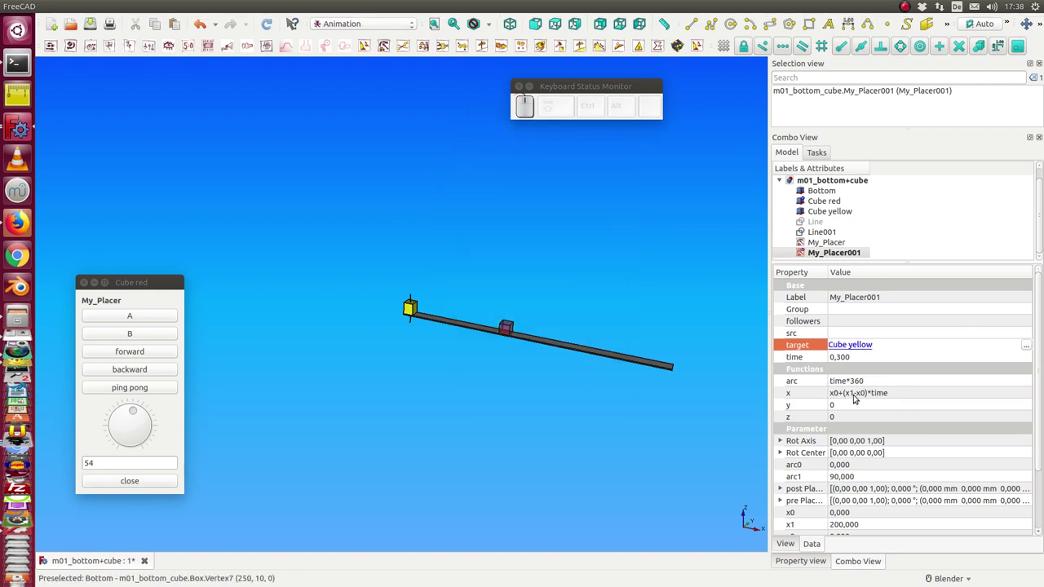
- Set the yellow cube placer's arc function to 0 so it slides without rotating
{"action": "left_click", "coordinate": [878, 377]}
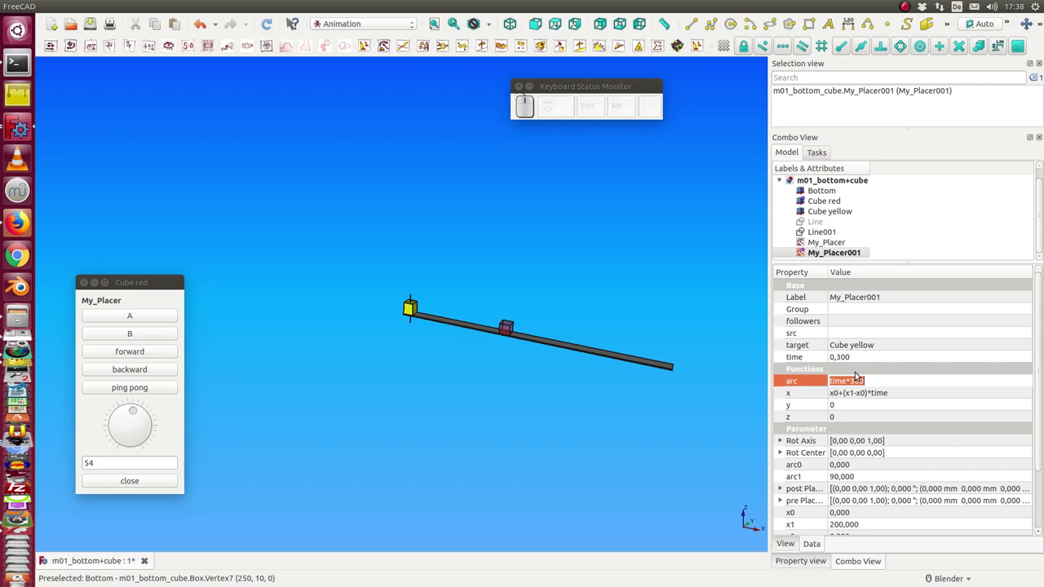
{"action": "key", "text": "0"}
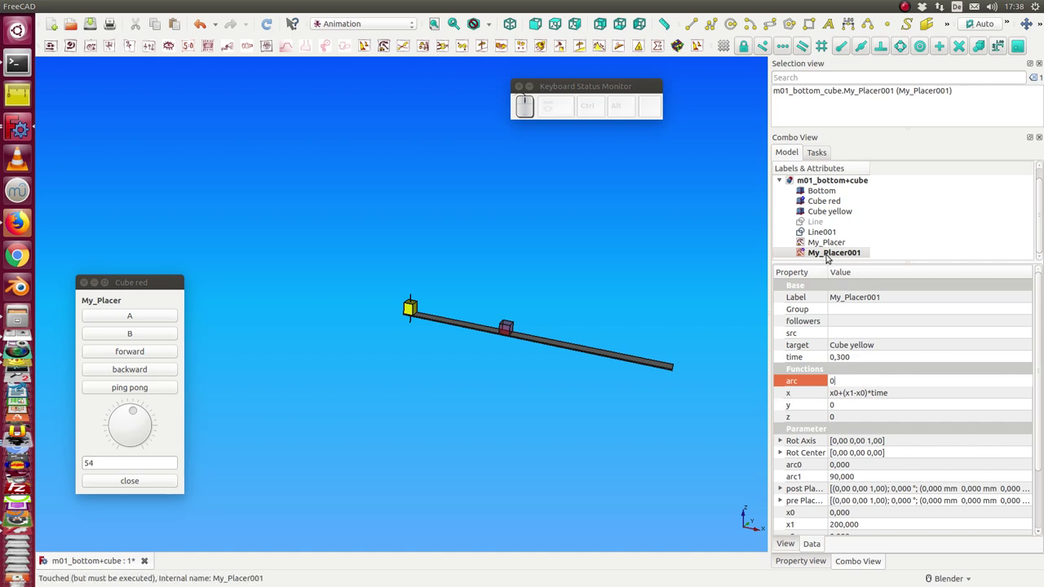
- Play the yellow cube's slide forward to the bar's end and close its control panel
{"action": "left_click", "coordinate": [830, 253]}
{"action": "left_click", "coordinate": [88, 86]}
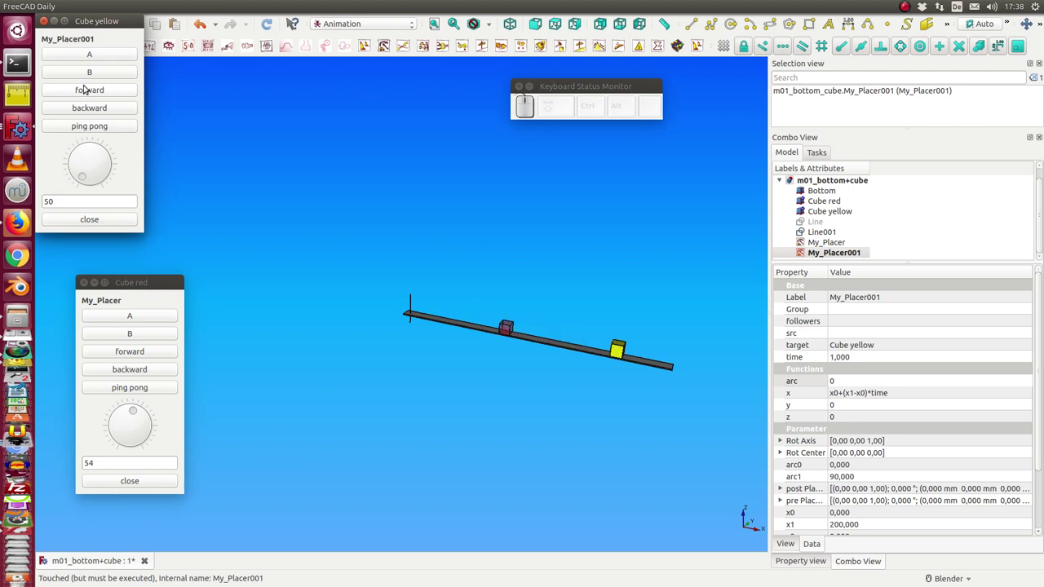
{"action": "left_click", "coordinate": [114, 351]}
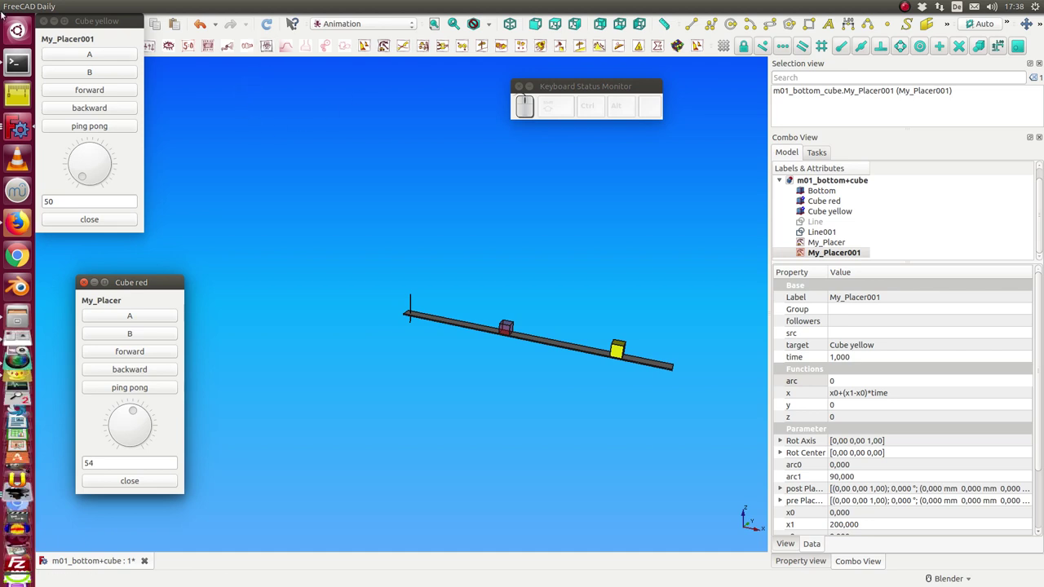
{"action": "left_click", "coordinate": [85, 217]}
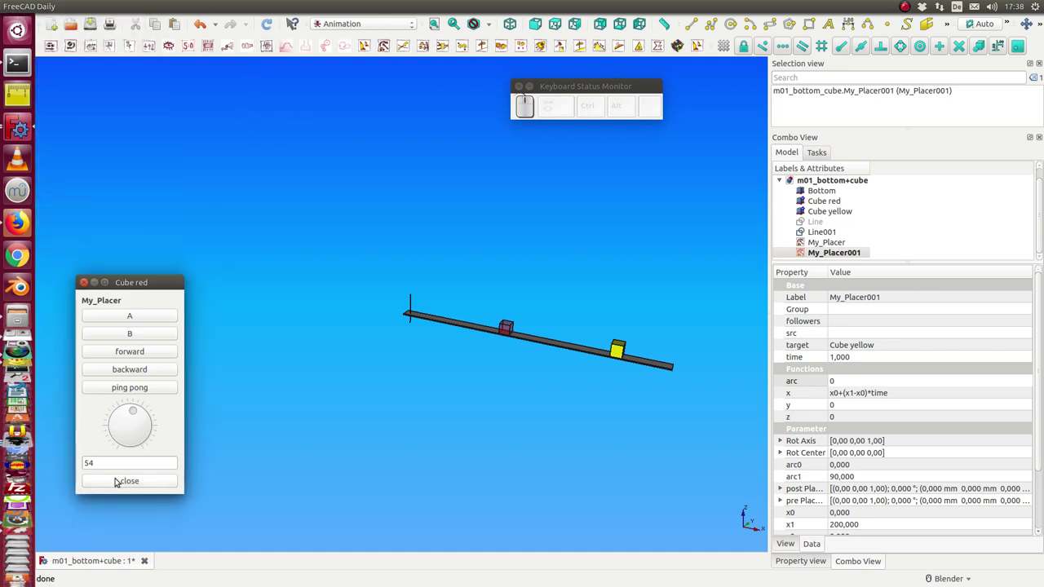
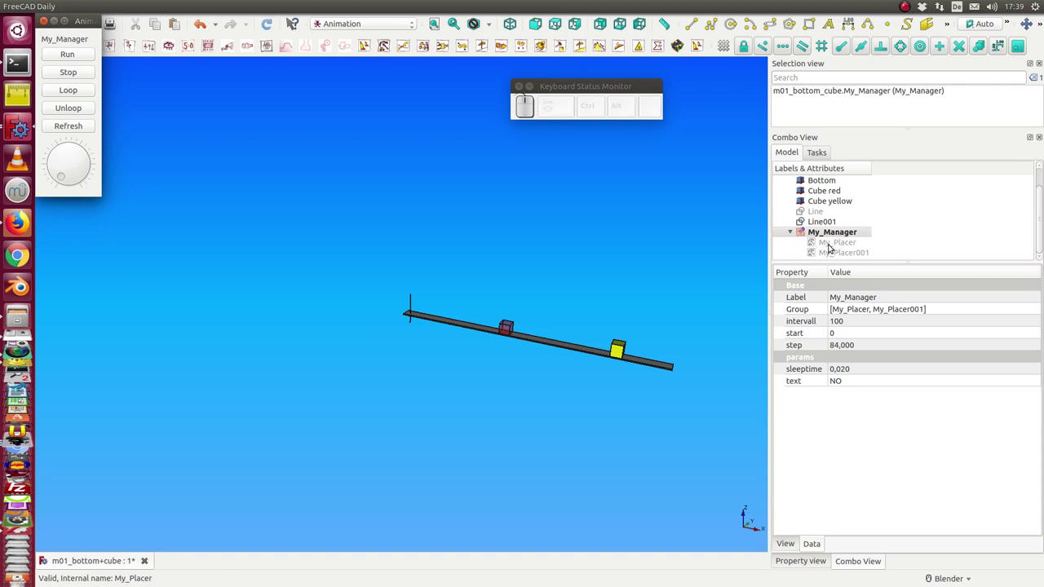
- Run My_Manager so both cubes animate together, toggling placer visibility to watch time reach 0.9
{"action": "left_click", "coordinate": [833, 243]}
{"action": "key", "text": "space"}
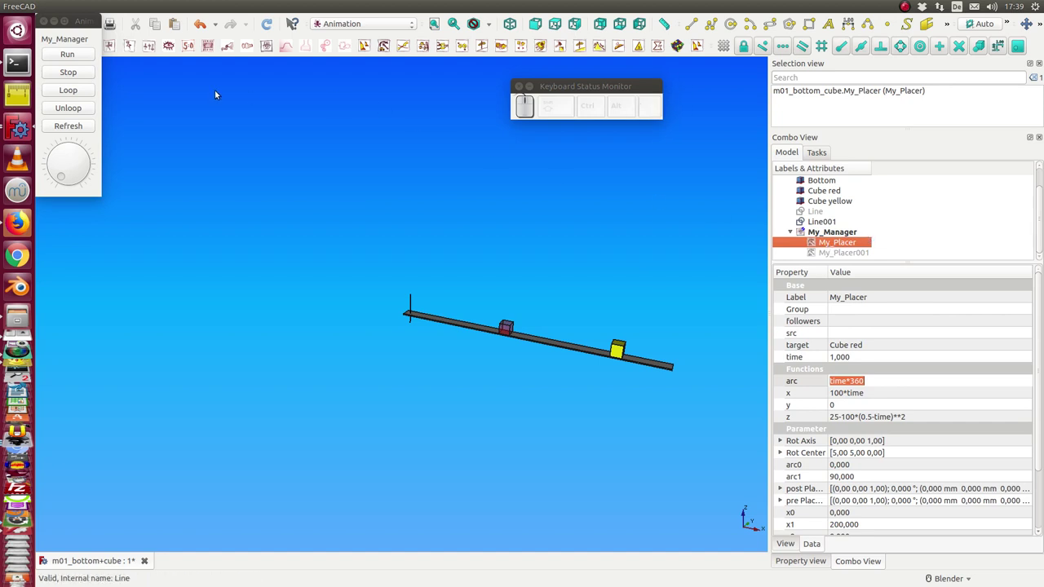
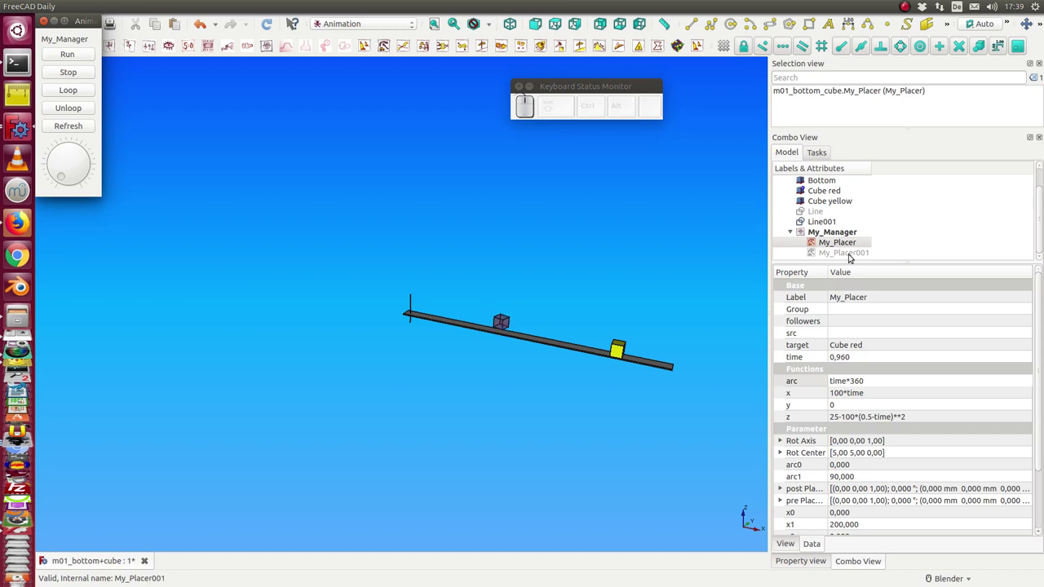
{"action": "left_click", "coordinate": [855, 258]}
{"action": "key", "text": "space"}
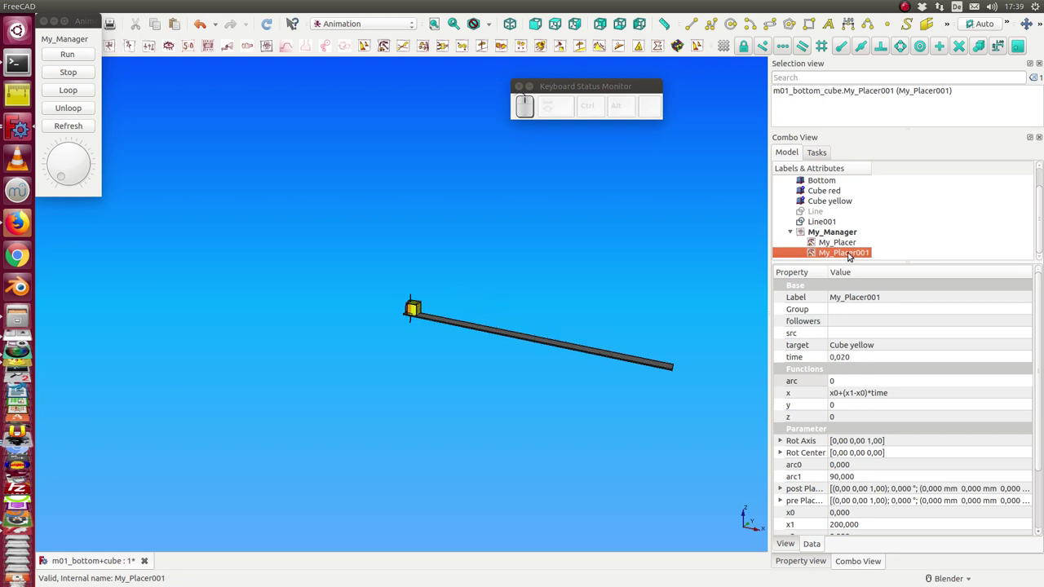
{"action": "left_click", "coordinate": [844, 243]}
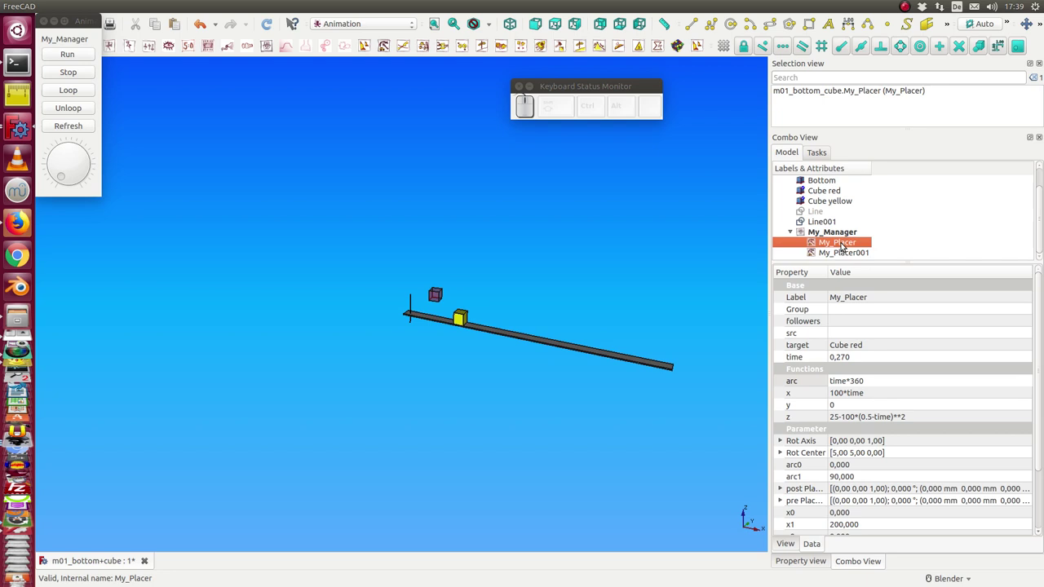
{"action": "key", "text": "space"}
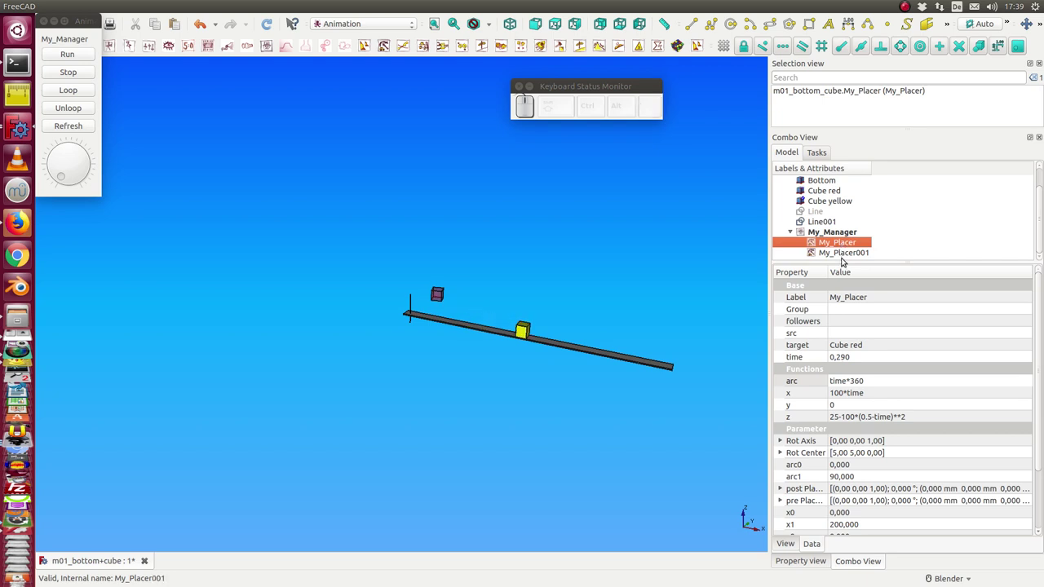
{"action": "left_click", "coordinate": [846, 254]}
{"action": "key", "text": "space"}
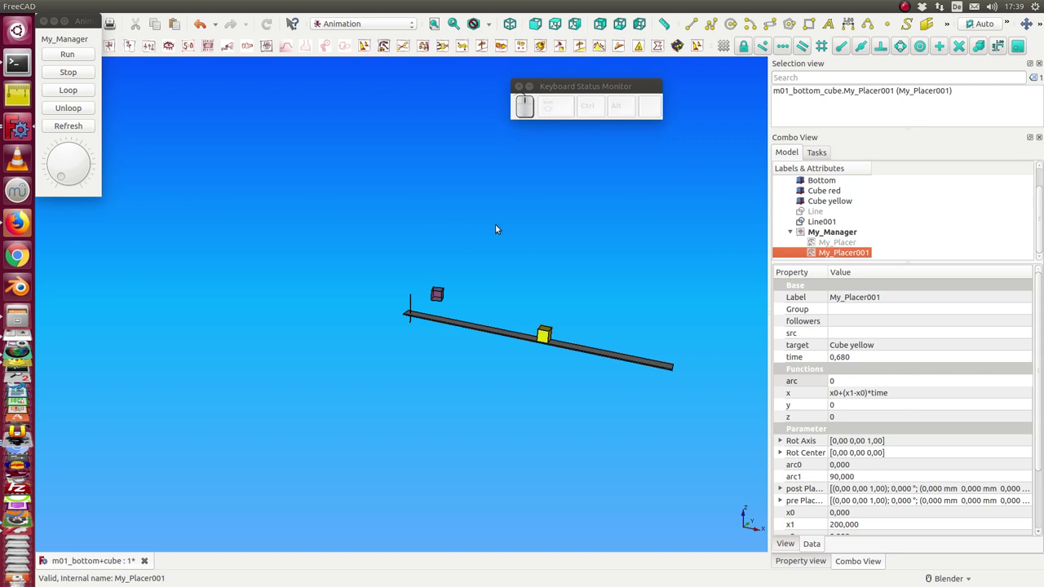
{"action": "key", "text": "space"}
{"action": "left_click", "coordinate": [832, 244]}
{"action": "key", "text": "space"}
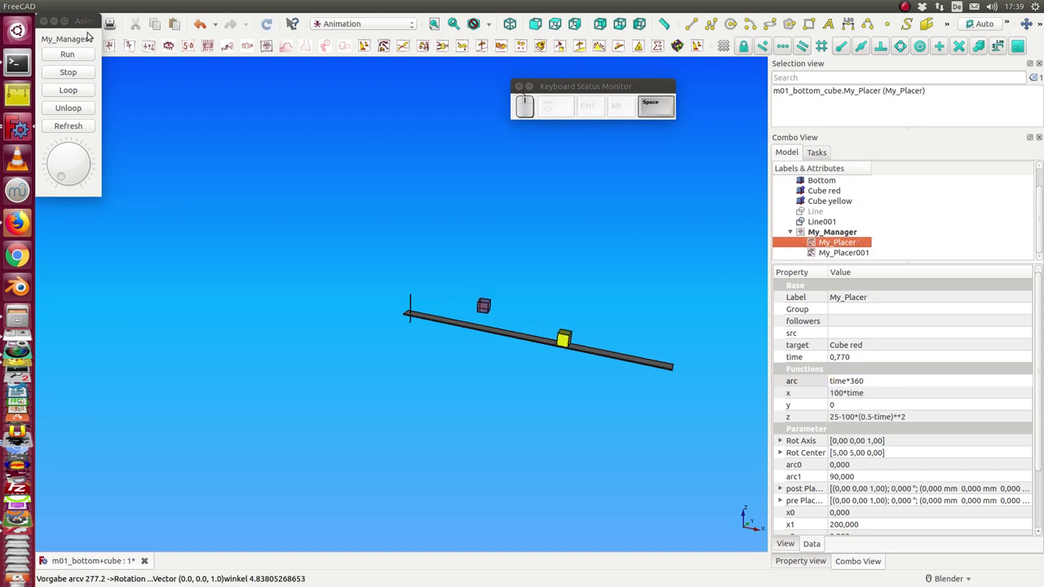
{"action": "left_click", "coordinate": [78, 75]}
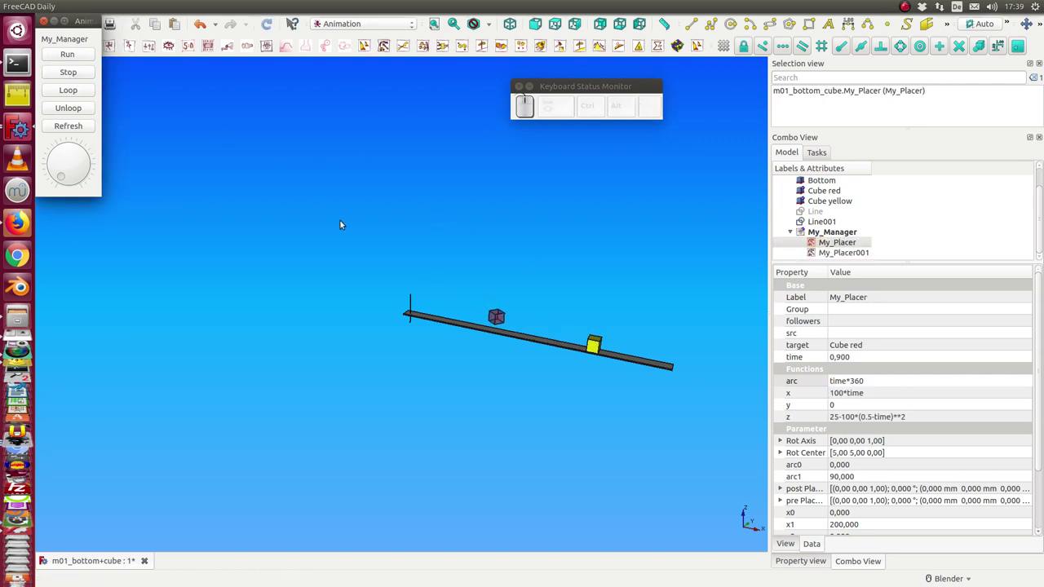